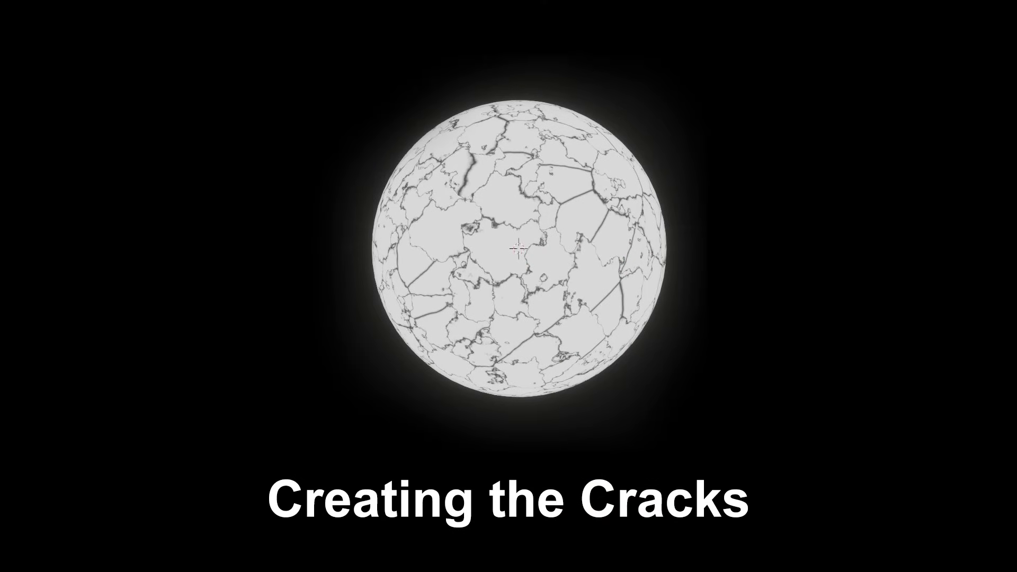
Preview the new Voronoi texture on the sphere through a Viewer and switch to Material Preview shading
left_click_drag(612, 168, 612, 168)
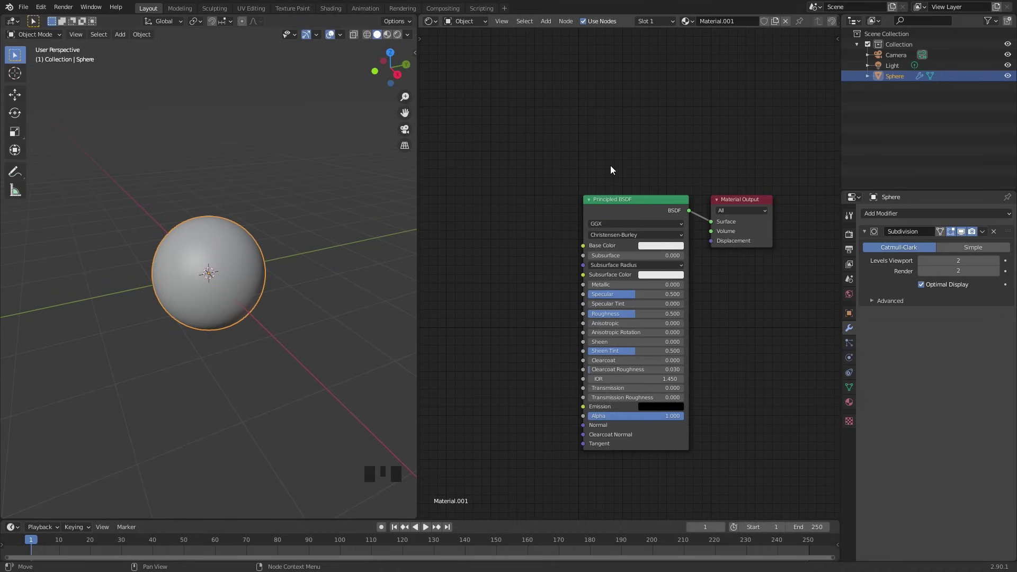
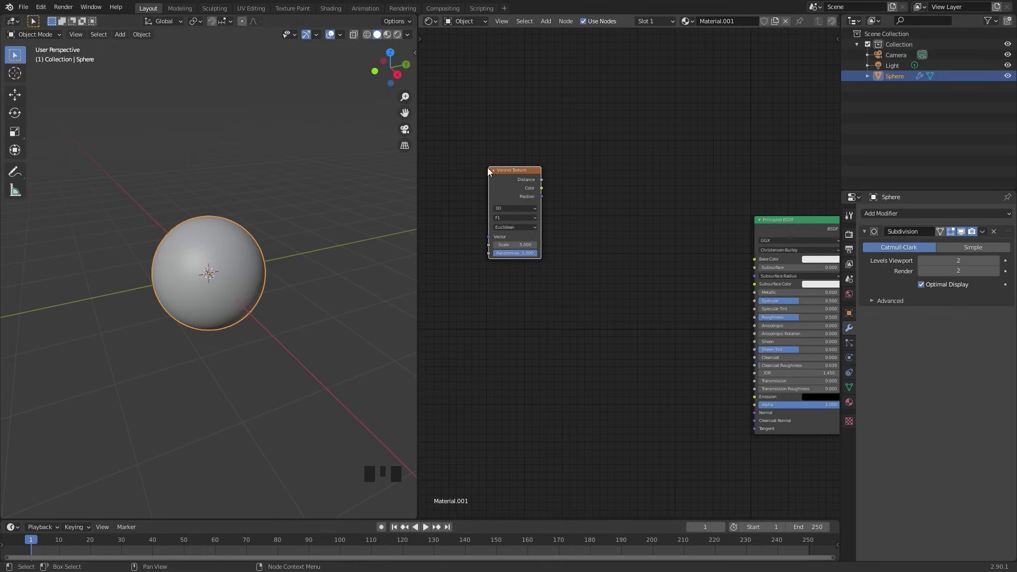
scroll("up", 3)
left_click(493, 156)
scroll("down", 3)
middle_click(751, 256)
scroll("up", 3)
scroll("up", 3)
key("z")
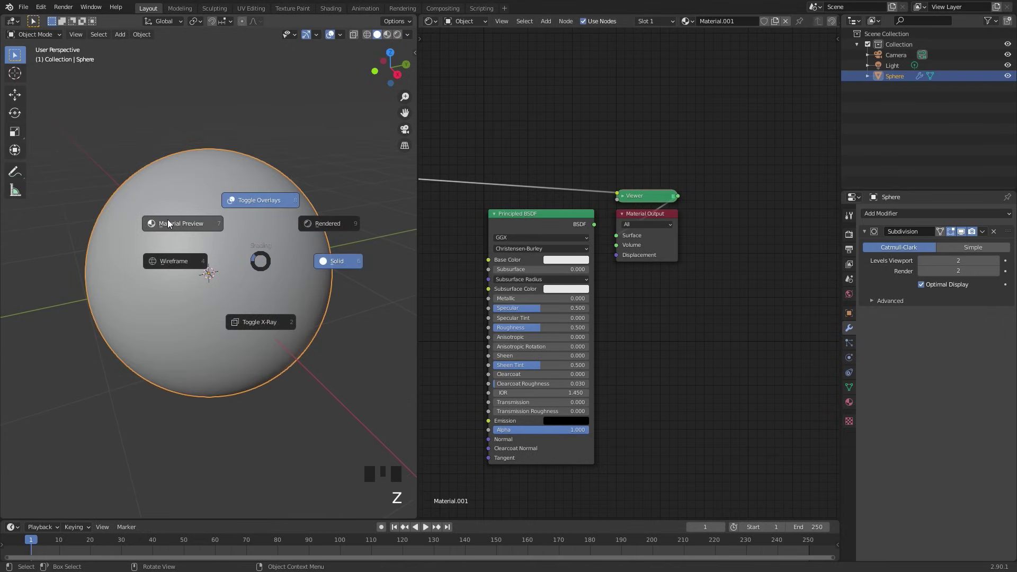
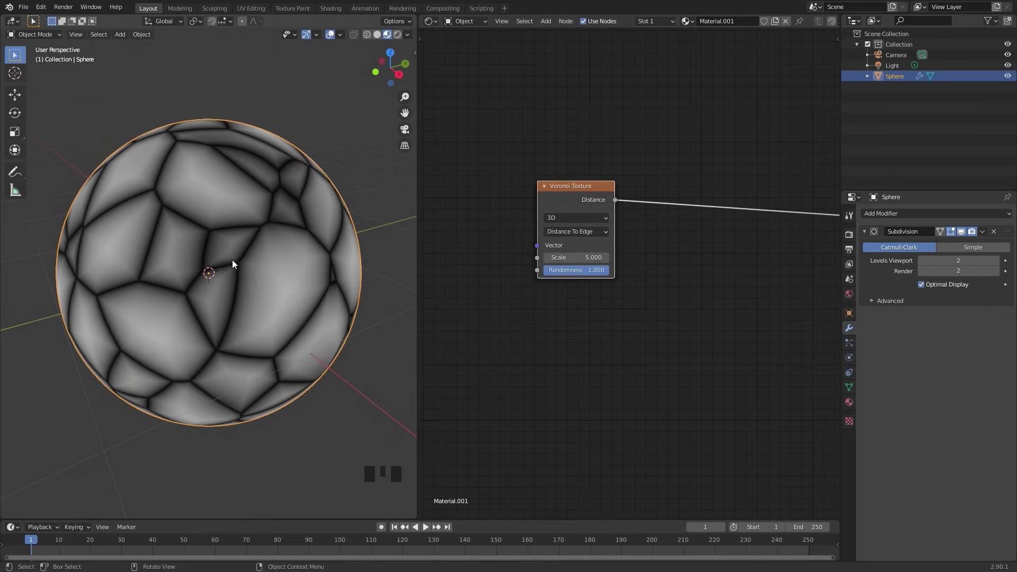
Switch the Voronoi feature to Distance To Edge and raise its scale from 5 to 9
left_click_drag(557, 202, 555, 220)
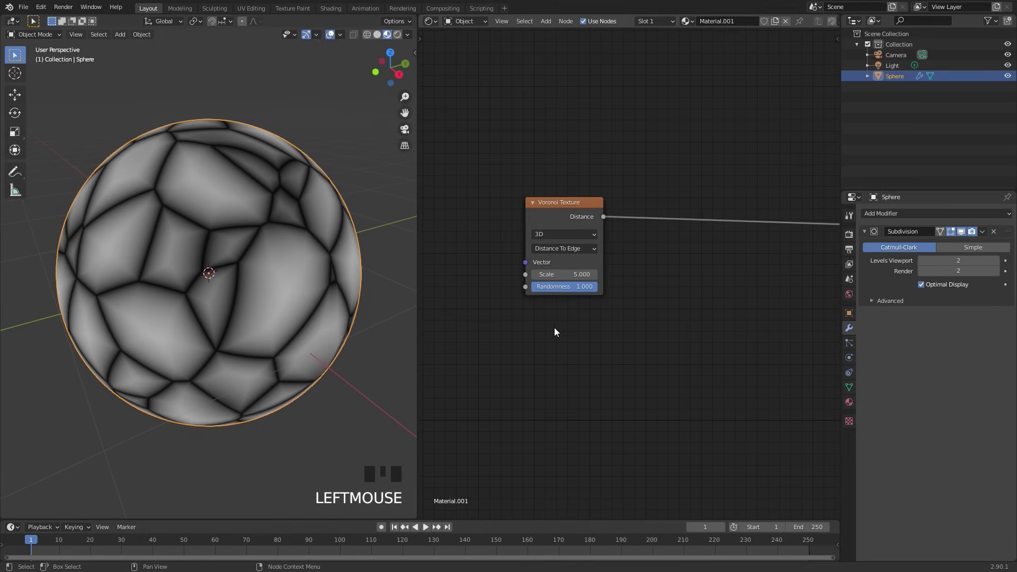
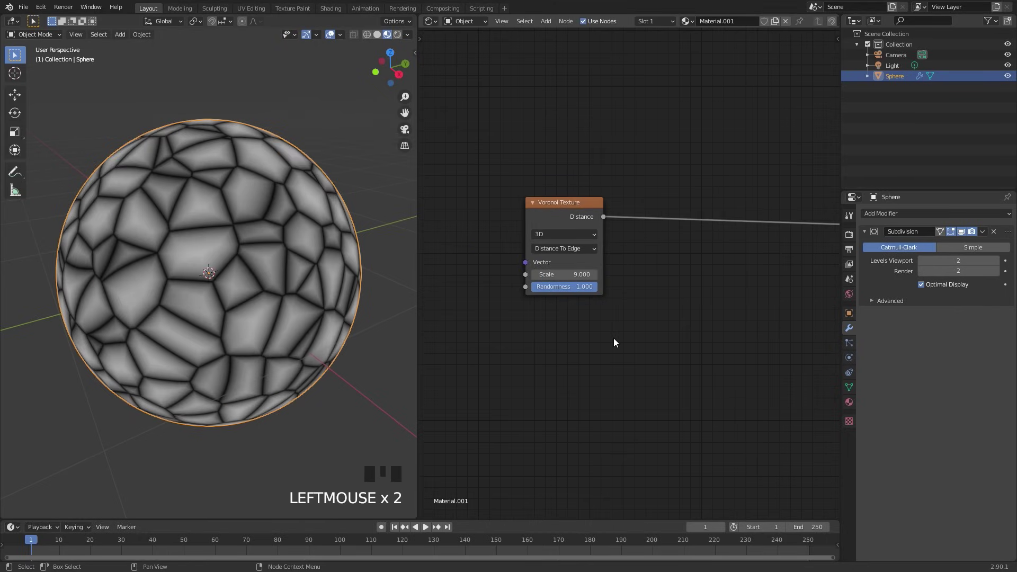
scroll("down", 3)
left_click_drag(574, 220, 211, 208)
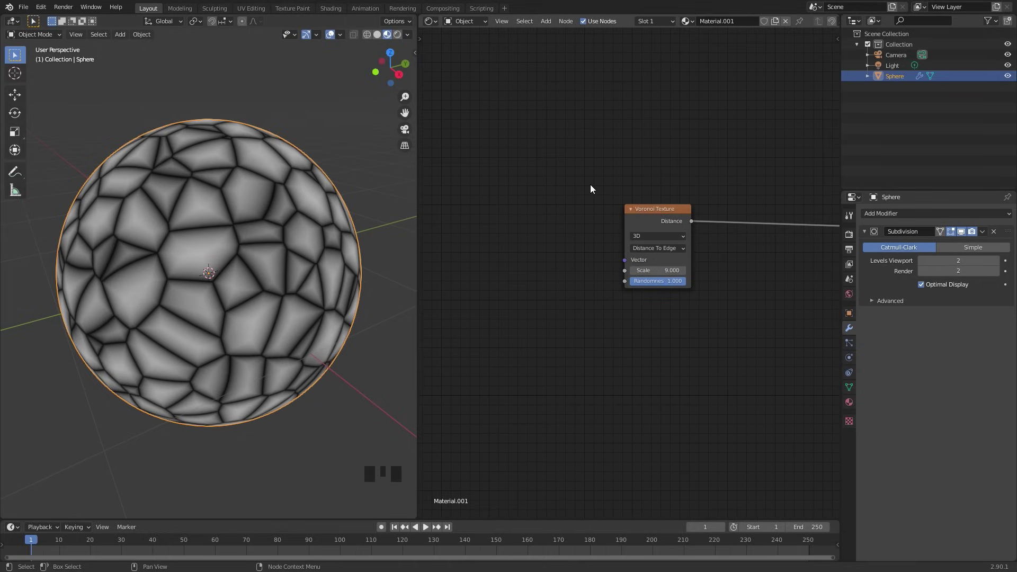
left_click(625, 261)
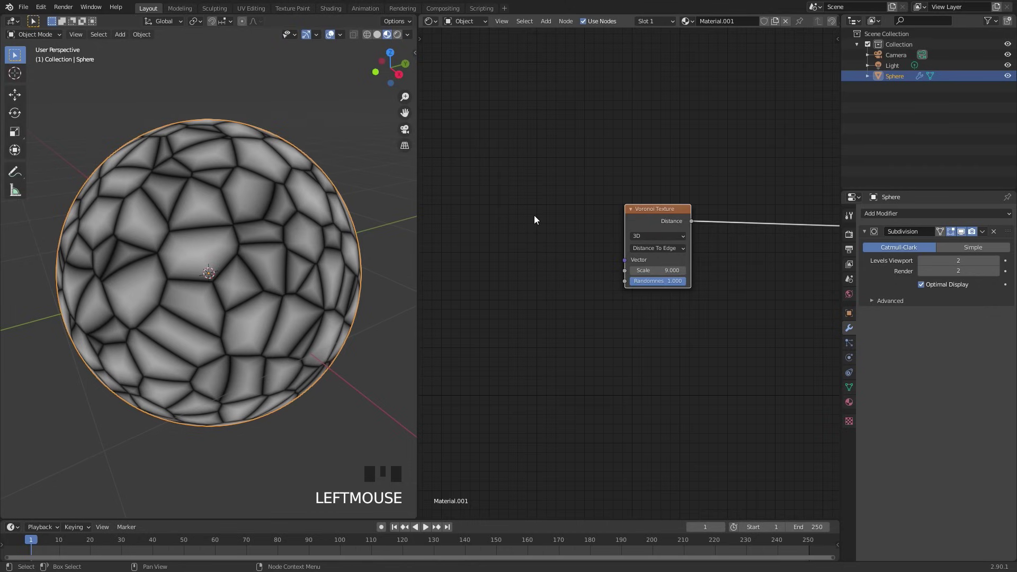
Add Noise Texture, Mix and Texture Coordinate nodes beside the Voronoi
key("shift+a")
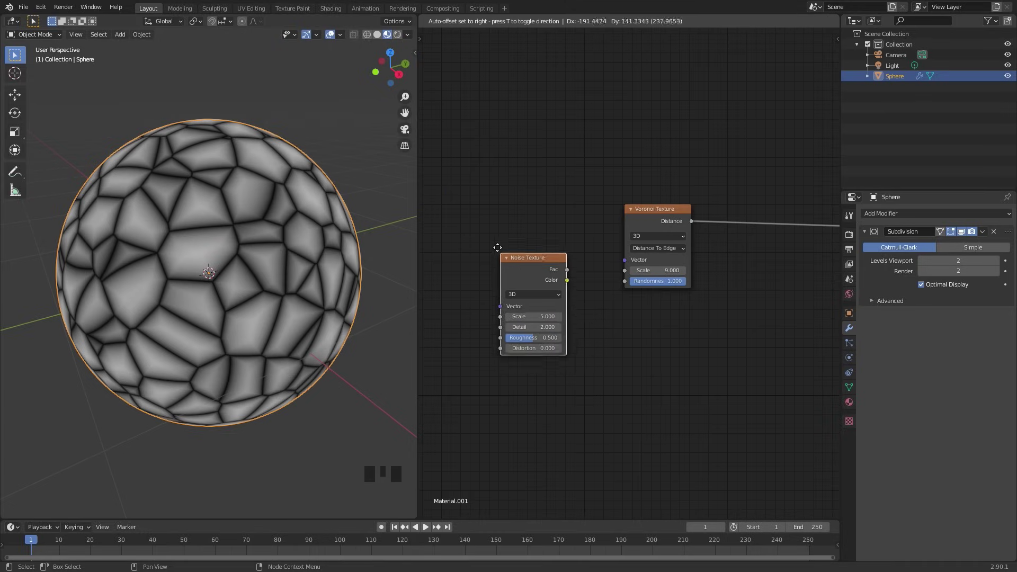
key("shift+a")
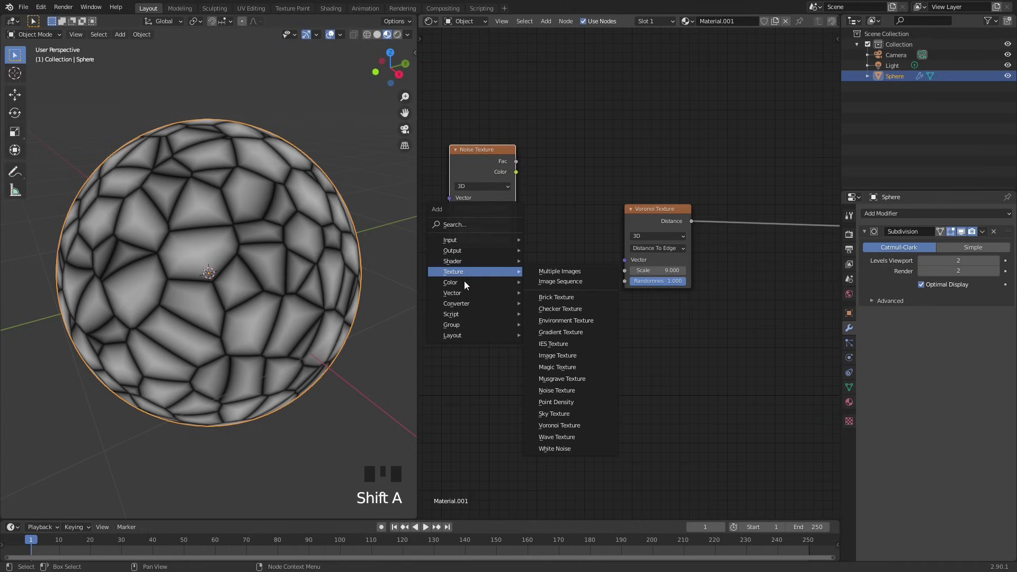
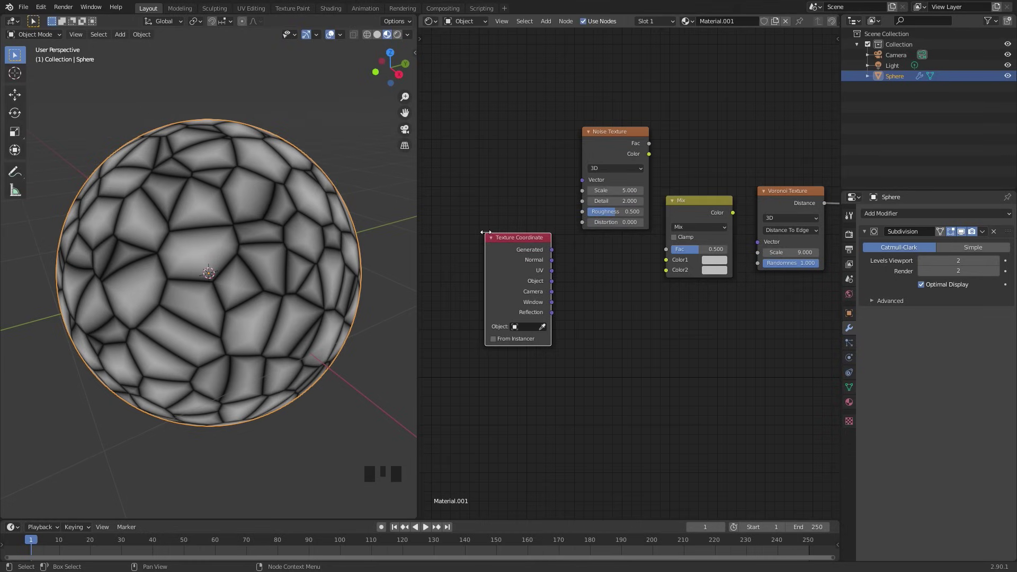
scroll("up", 3)
scroll("up", 3)
Wire Generated coordinates into noise and Mix Color2, noise Fac into Mix factor, Mix into Voronoi Vector
left_click(525, 244)
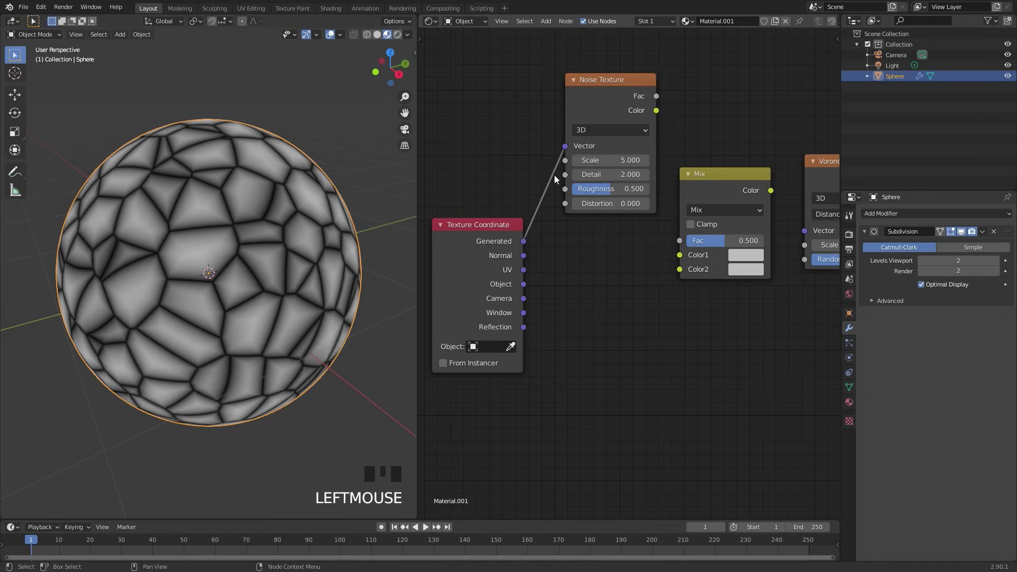
left_click(527, 244)
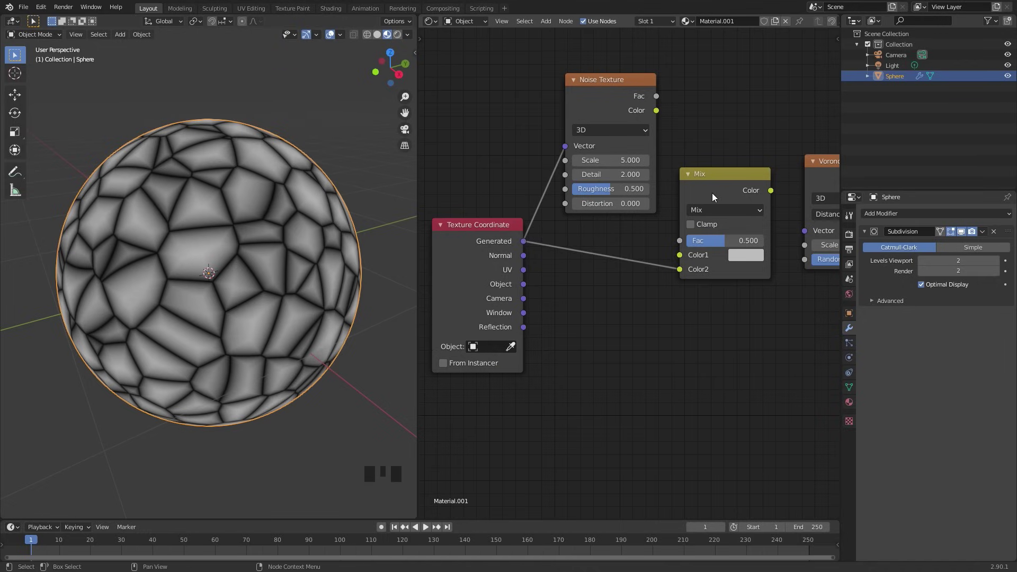
left_click(506, 255)
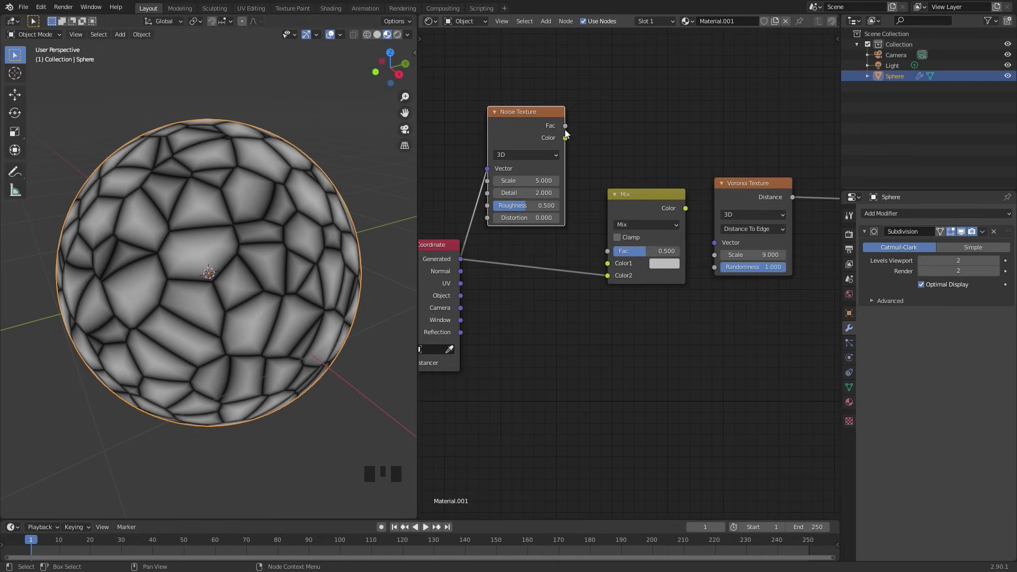
left_click(566, 133)
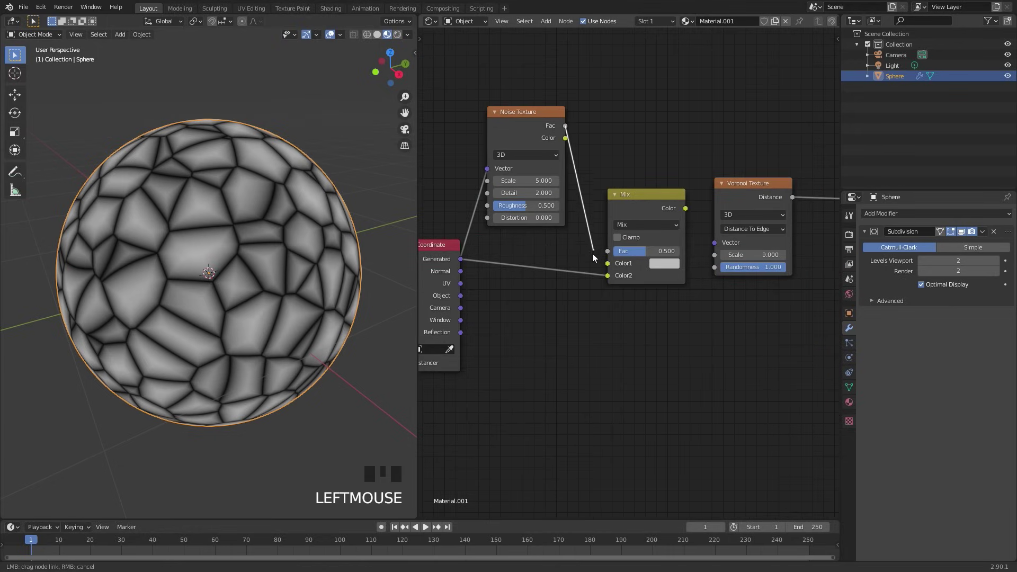
scroll("up", 3)
left_click(704, 194)
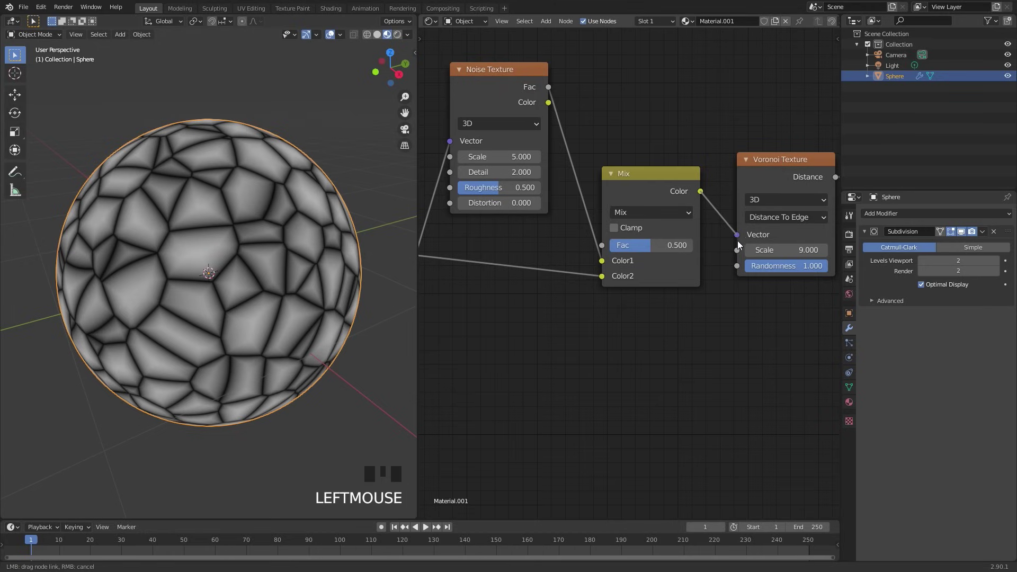
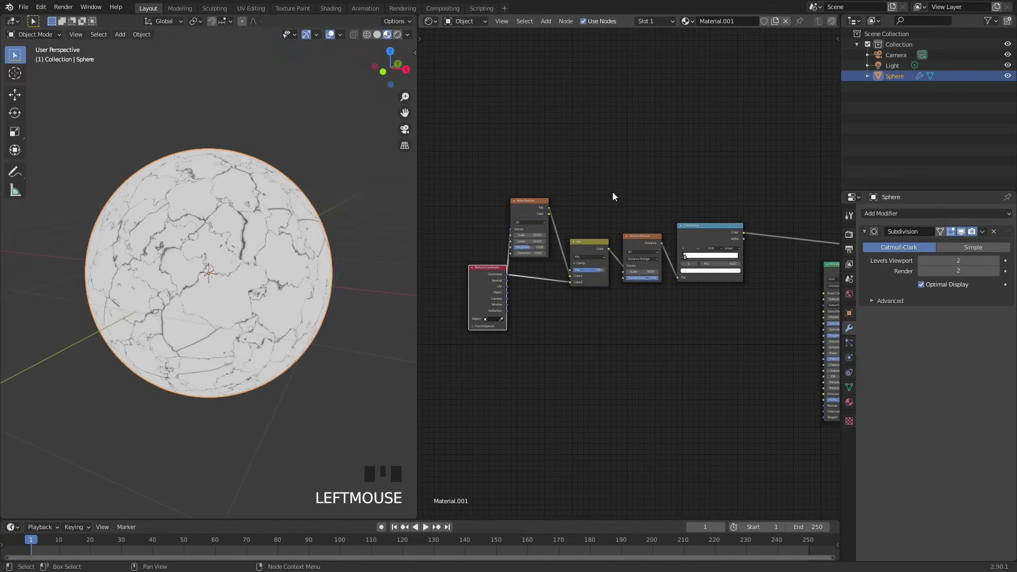
Select the crack-generating nodes and join them into a frame with Ctrl+J
scroll("up", 3)
left_click(449, 131)
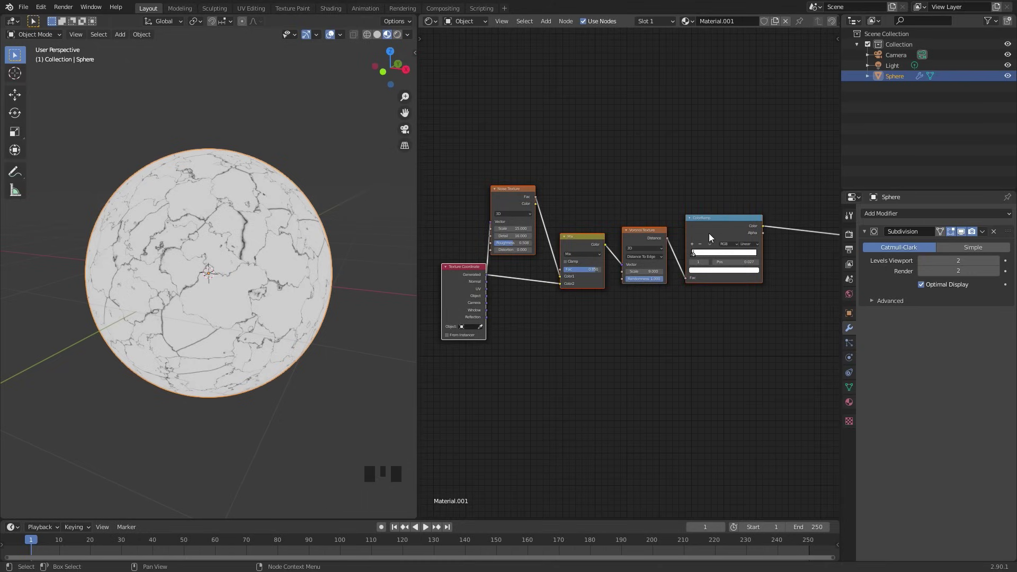
key("ctrl+j")
left_click(673, 203)
left_click(641, 183)
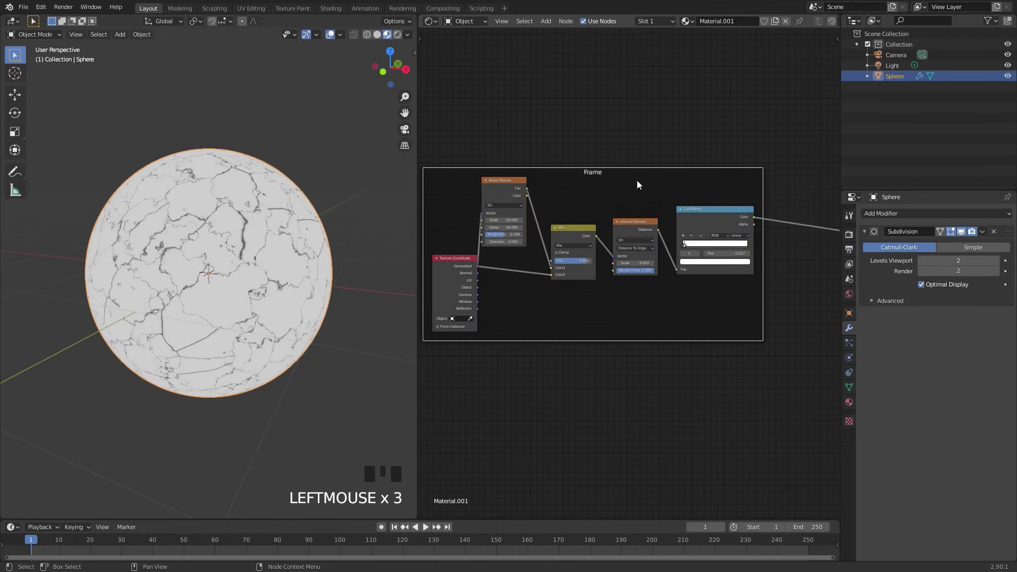
key("n")
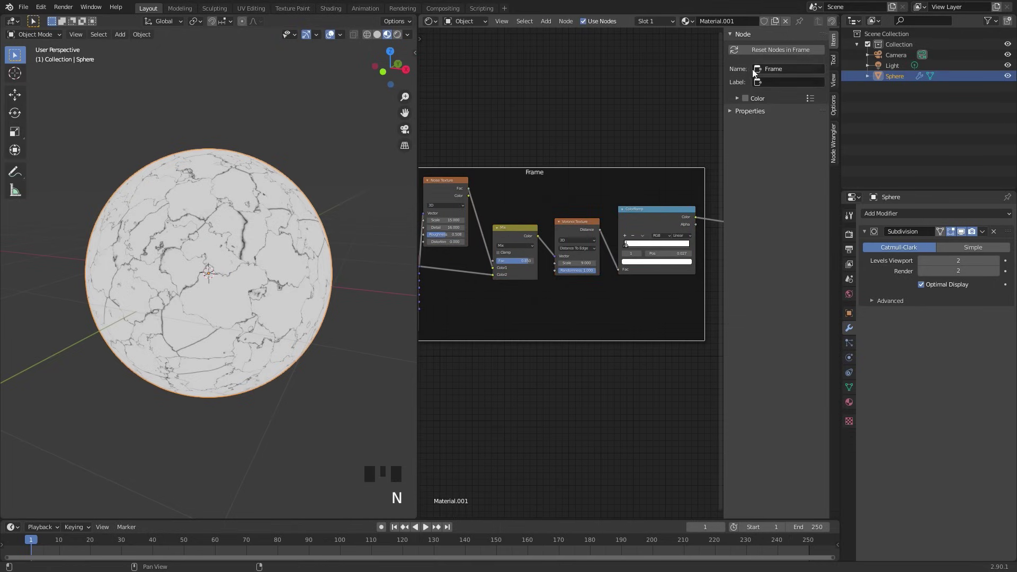
Label the frame 'Cracks' in the sidebar and move it within the node editor
left_click_drag(780, 84, 768, 257)
scroll("up", 3)
key("n")
left_click(654, 185)
left_click(621, 182)
scroll("down", 3)
key("g")
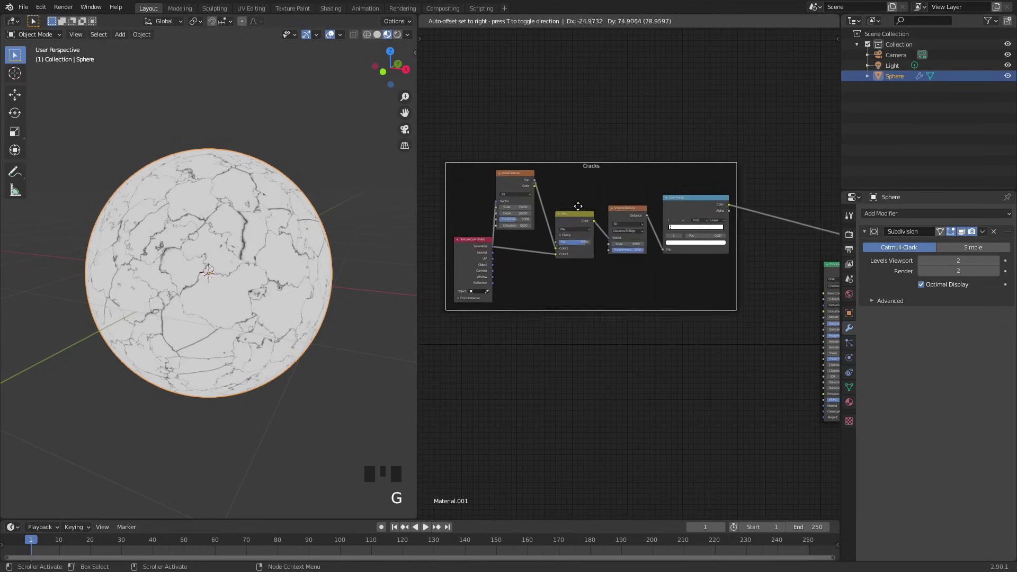
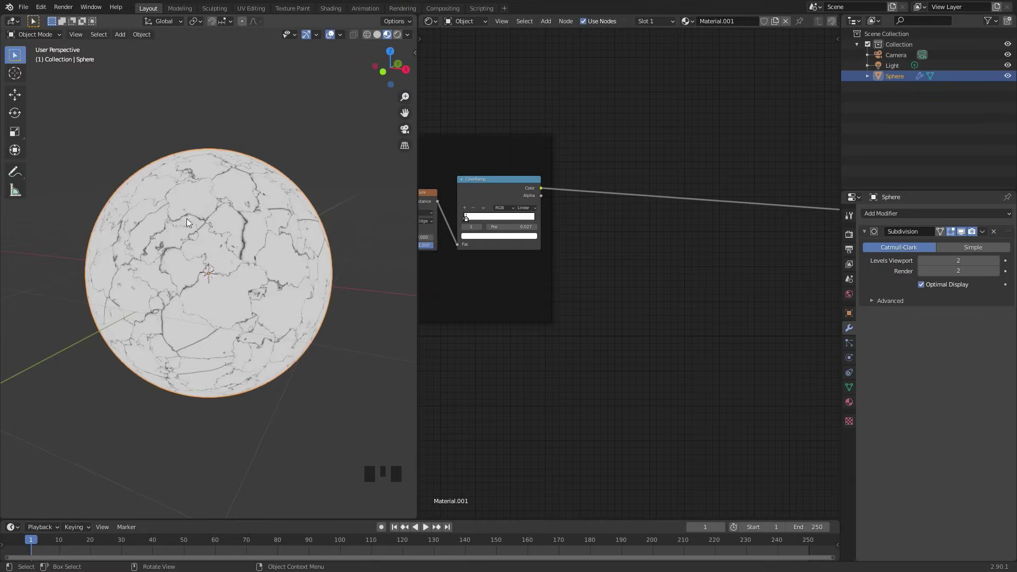
Add a second Noise Texture with detail 16 and distortion 0.16 and preview it on the sphere
scroll("up", 3)
left_click_drag(553, 308, 603, 293)
key("shift+a")
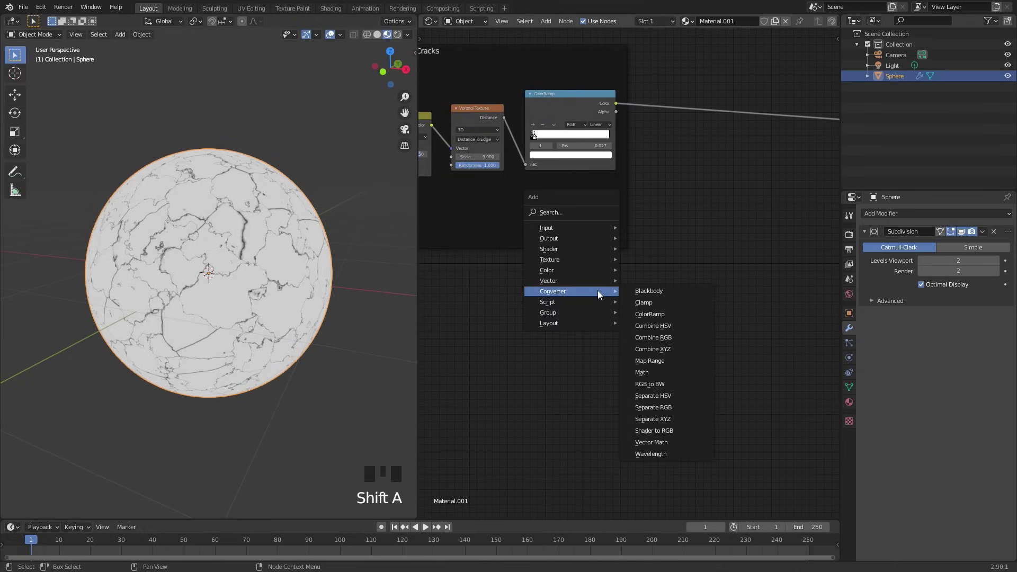
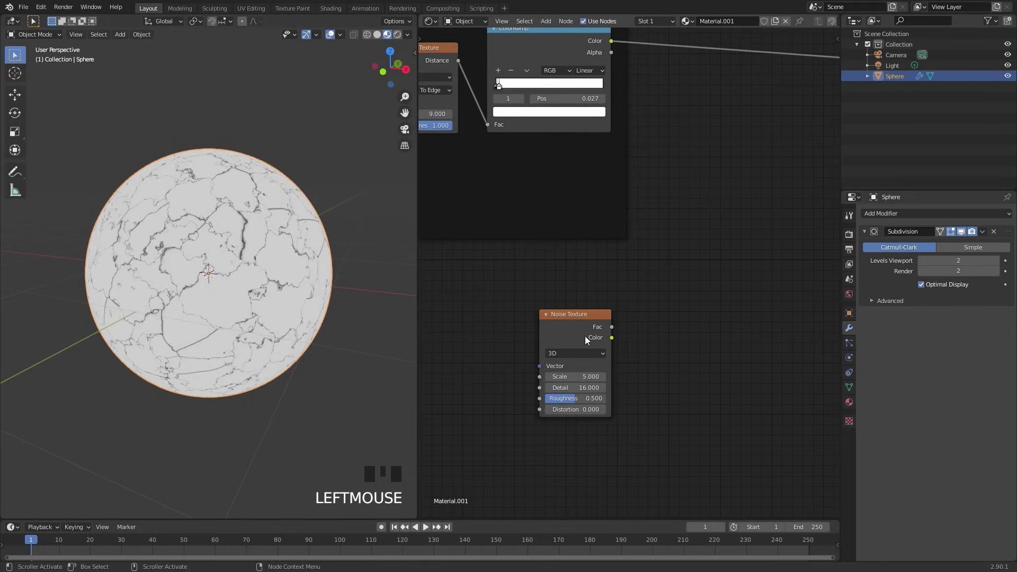
left_click(579, 334)
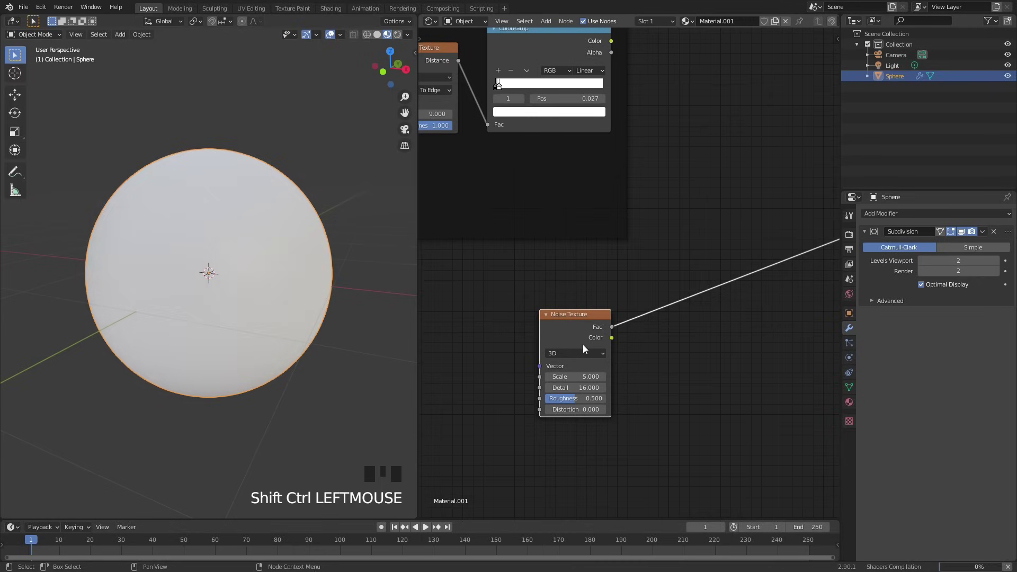
scroll("up", 3)
left_click_drag(598, 446, 280, 319)
scroll("down", 3)
middle_click(690, 349)
Feed the noise through a ColorRamp with its dark stop pushed inward, preview it, and add a MixRGB node
key("shift+a")
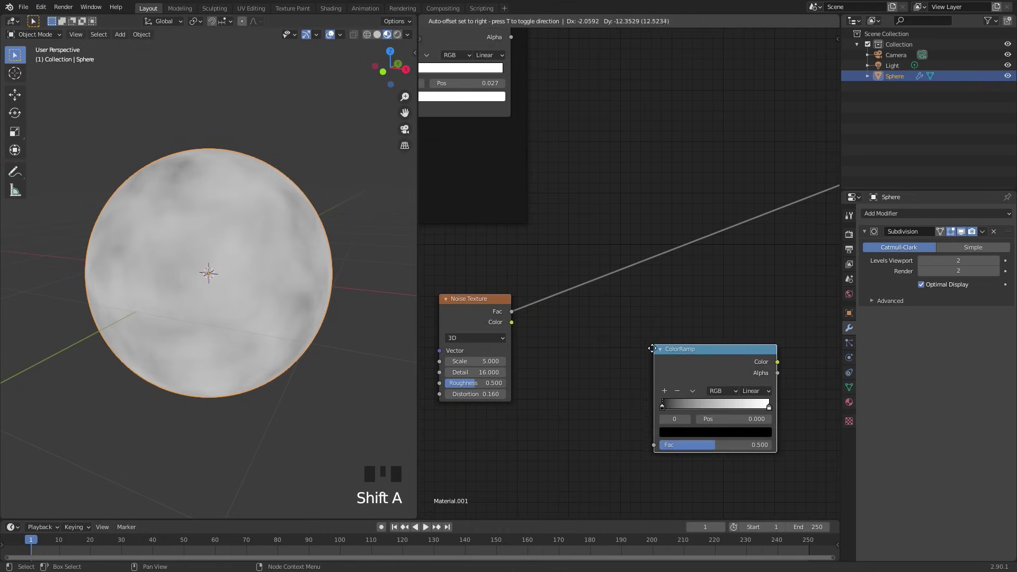
left_click_drag(616, 296, 612, 298)
scroll("up", 3)
left_click_drag(561, 346, 563, 361)
scroll("down", 3)
left_click(475, 309)
key("g")
scroll("up", 3)
scroll("up", 3)
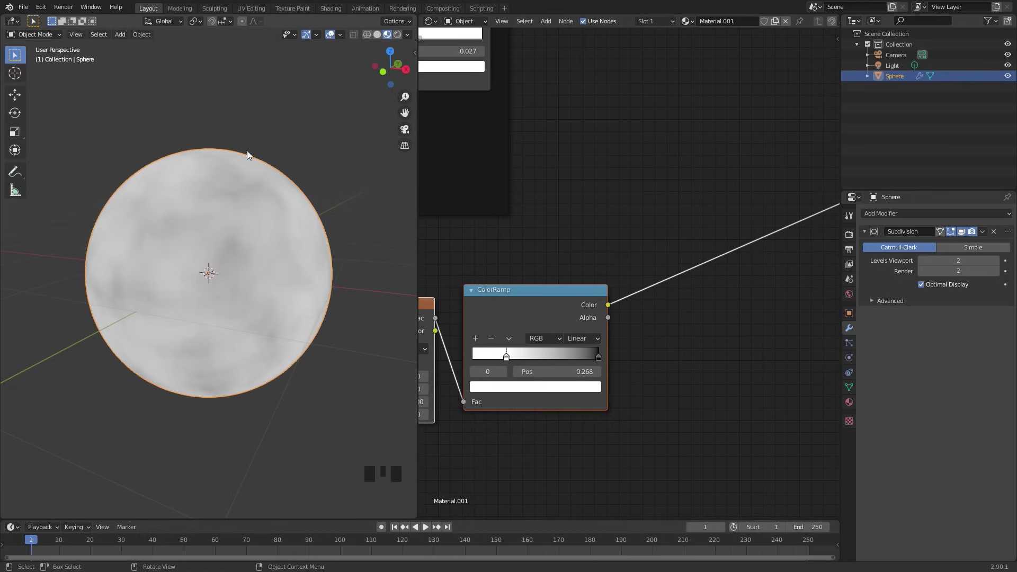
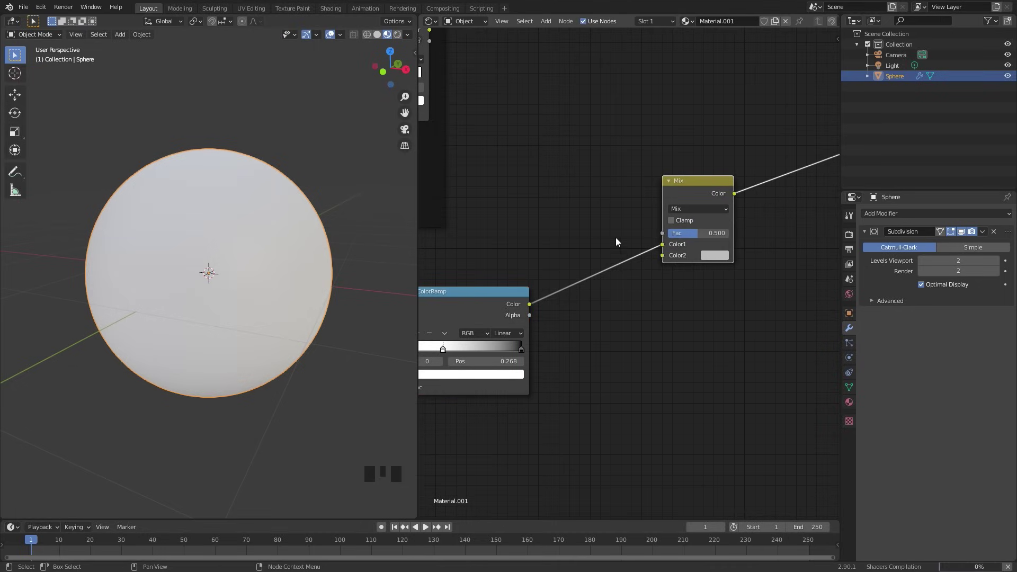
Link the noise ramp to Mix Color1 and crack ramp to Fac, set Color2 black, Mix into Base Color
left_click(663, 248)
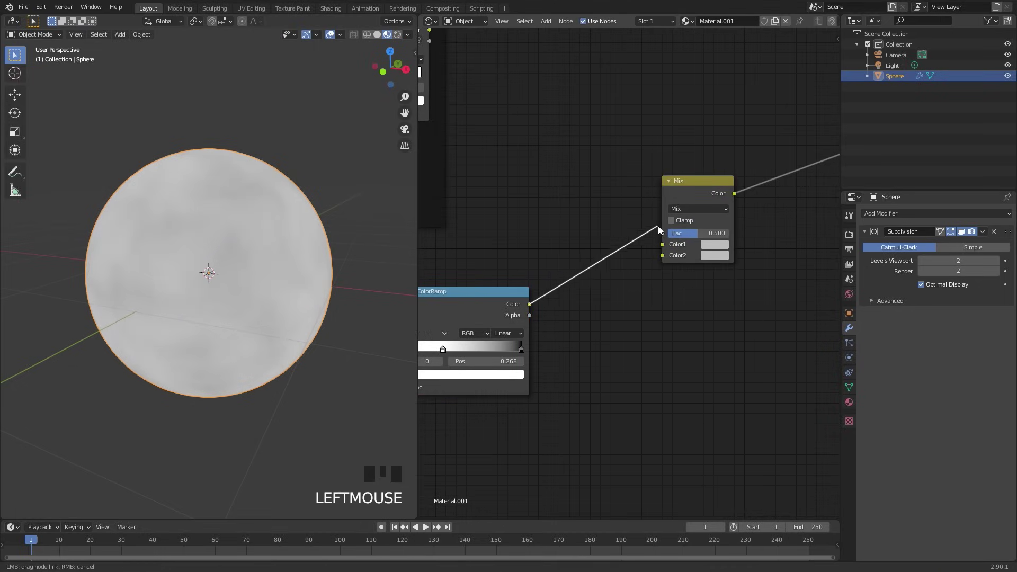
scroll("down", 3)
left_click_drag(586, 215, 535, 144)
left_click(535, 144)
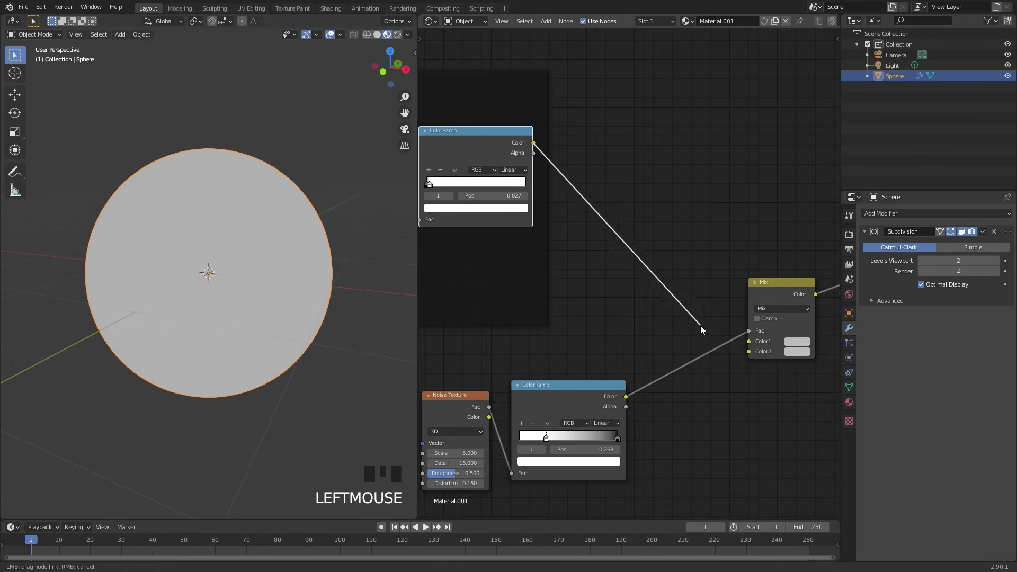
middle_click(782, 326)
scroll("up", 3)
left_click(587, 314)
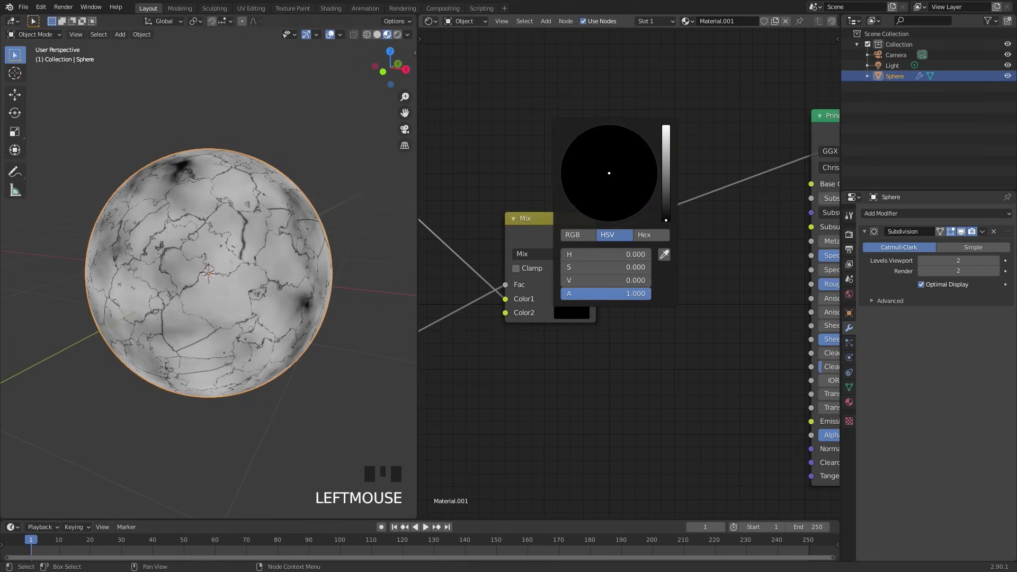
scroll("up", 3)
scroll("down", 3)
middle_click(197, 167)
Add a Bump node to the material
key("shift+a")
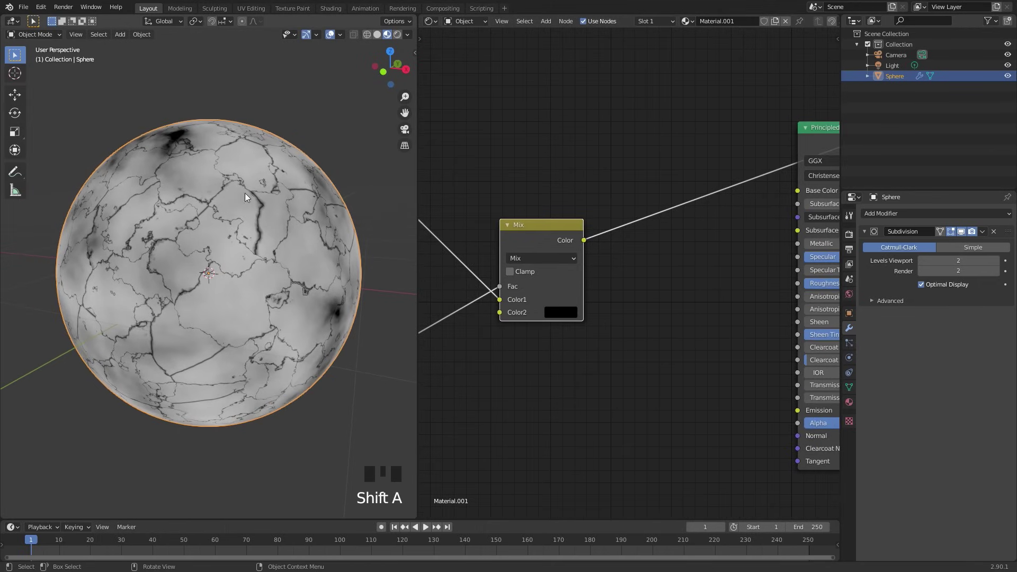
key("shift+a")
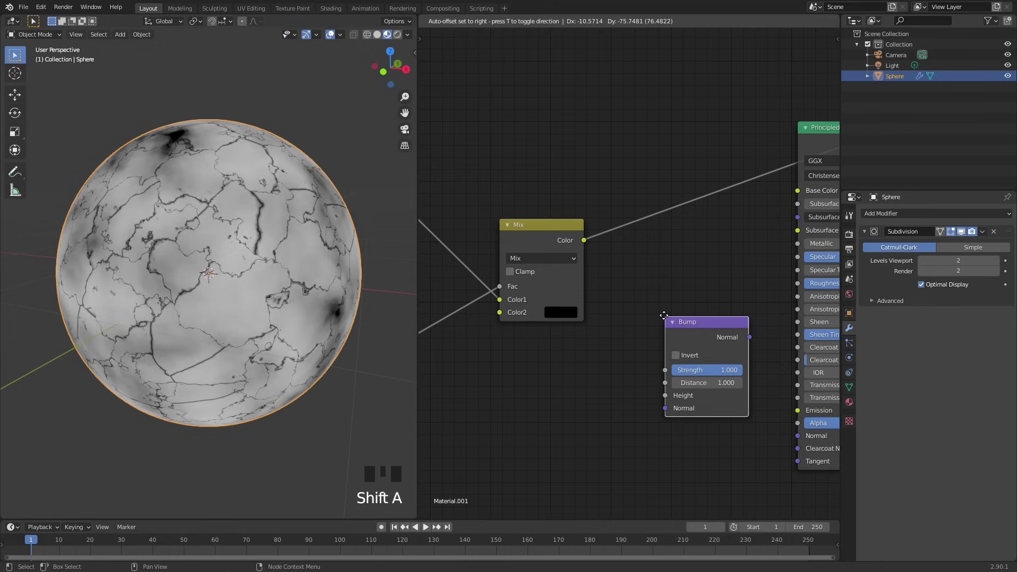
Drive Bump Height from the Mix, plug Bump Normal into the Principled shader, and set Base Color black
left_click(587, 244)
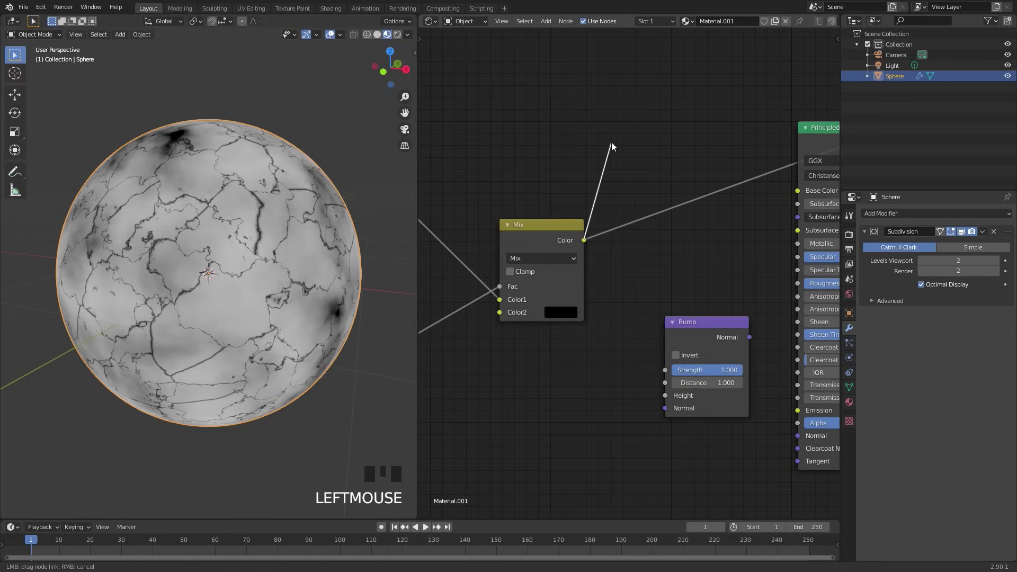
left_click_drag(712, 328, 662, 310)
left_click(662, 310)
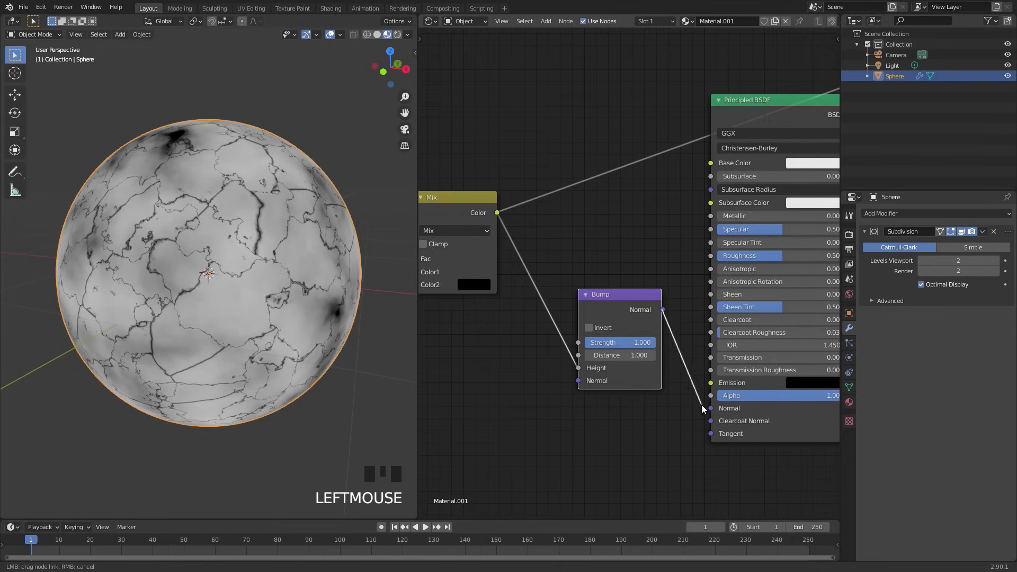
left_click(633, 311)
left_click_drag(702, 231, 639, 145)
left_click(638, 145)
left_click_drag(639, 145, 199, 236)
left_click_drag(199, 237, 244, 245)
scroll("up", 3)
left_click_drag(251, 245, 244, 246)
scroll("down", 3)
left_click(677, 200)
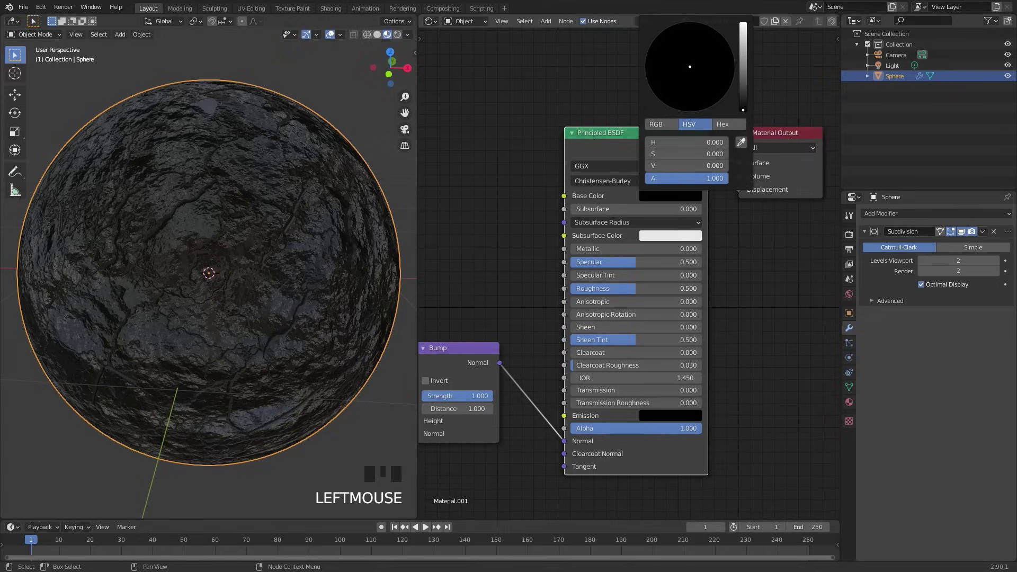
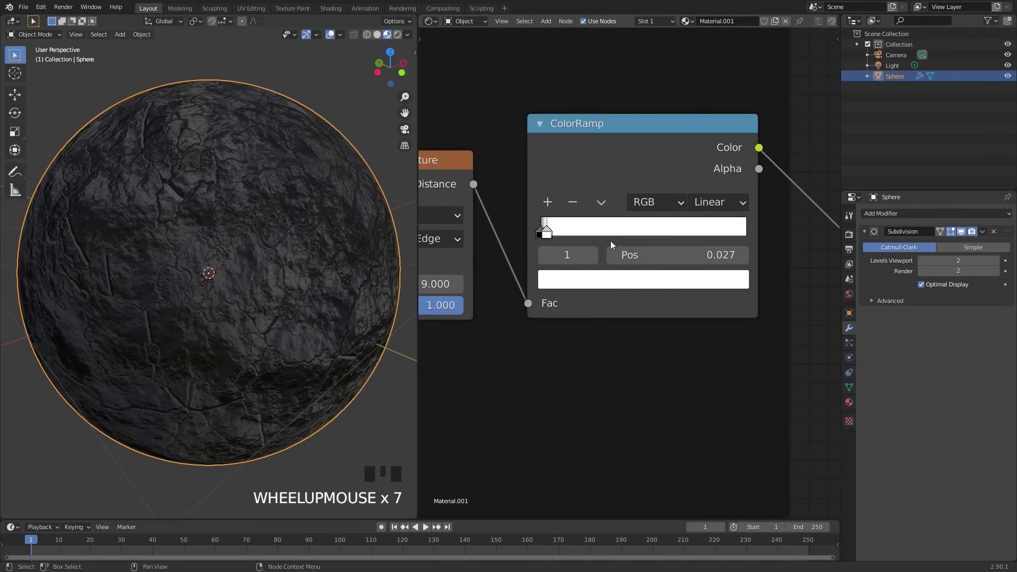
Retune the crack and noise ColorRamp thresholds to widen the cracks and adjust the stone relief
left_click_drag(552, 234, 555, 233)
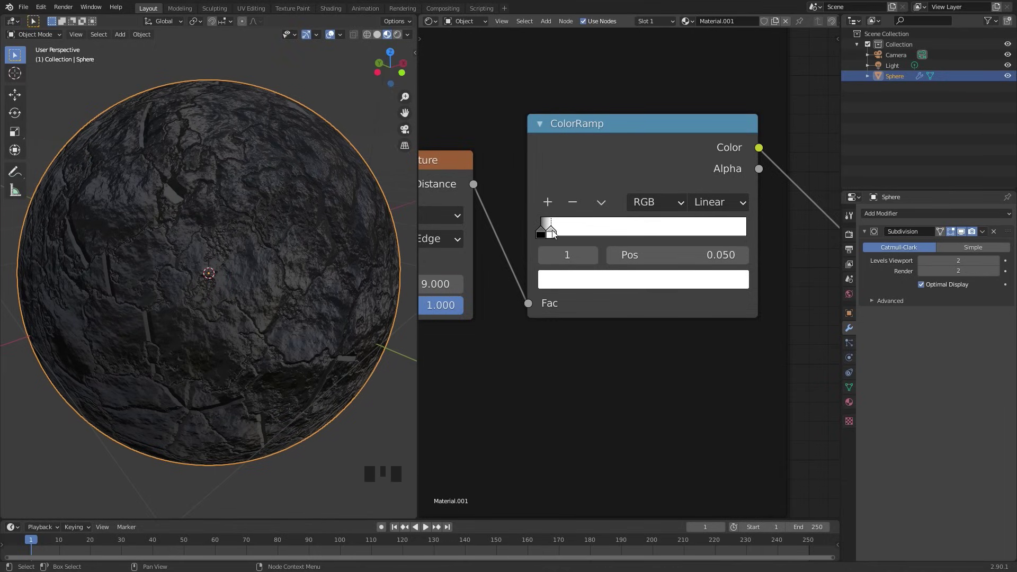
left_click(551, 236)
left_click_drag(136, 222, 214, 110)
scroll("up", 3)
left_click_drag(194, 185, 211, 140)
scroll("down", 3)
scroll("up", 3)
left_click_drag(486, 449, 247, 246)
scroll("down", 3)
left_click_drag(238, 243, 216, 241)
Switch the viewport to front view of the dark stone sphere
key("KP_1")
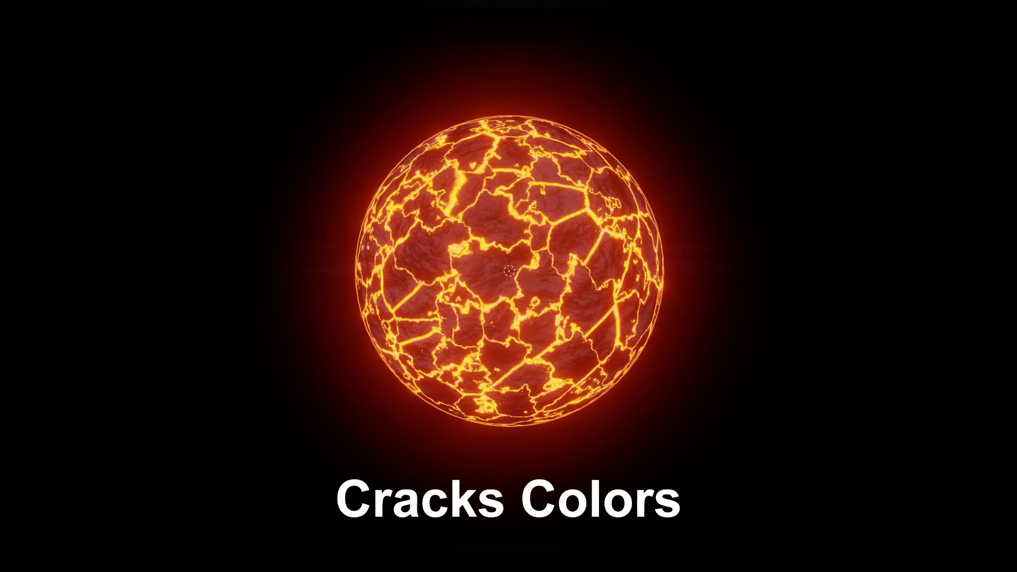
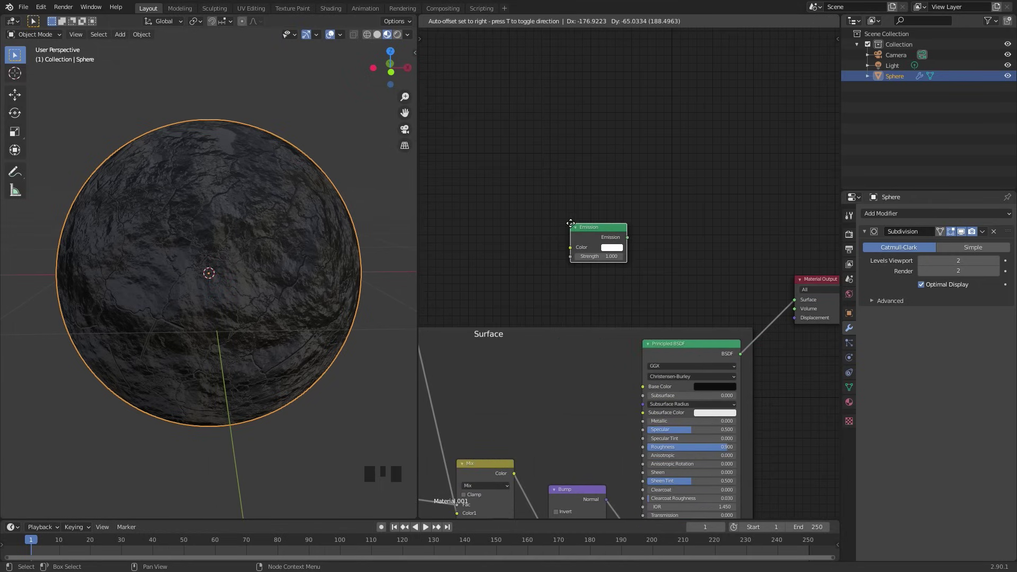
Add Emission and Mix Shader nodes, linking Emission in and the crack ramp as mix factor
middle_click(705, 243)
key("shift+a")
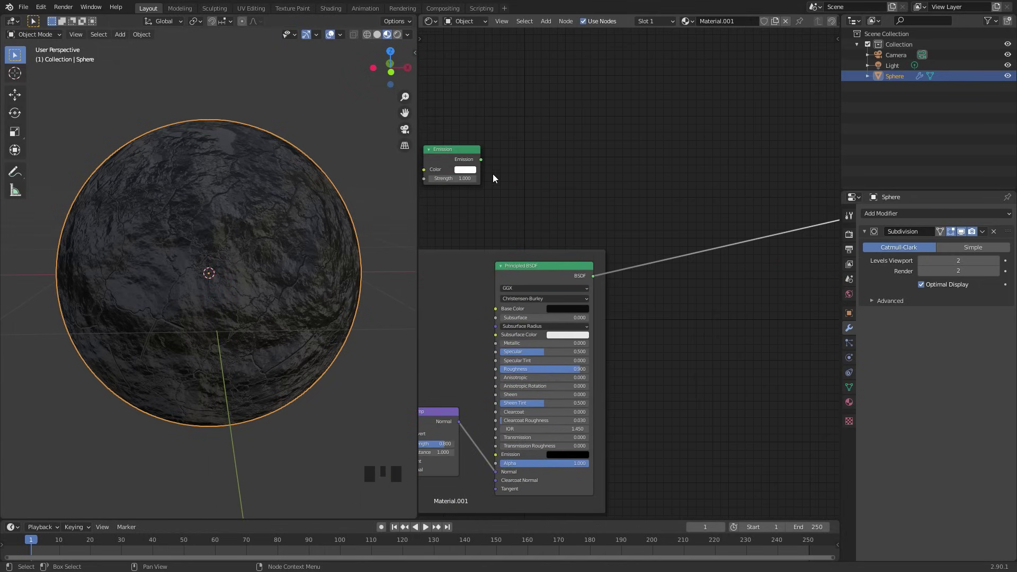
key("shift+a")
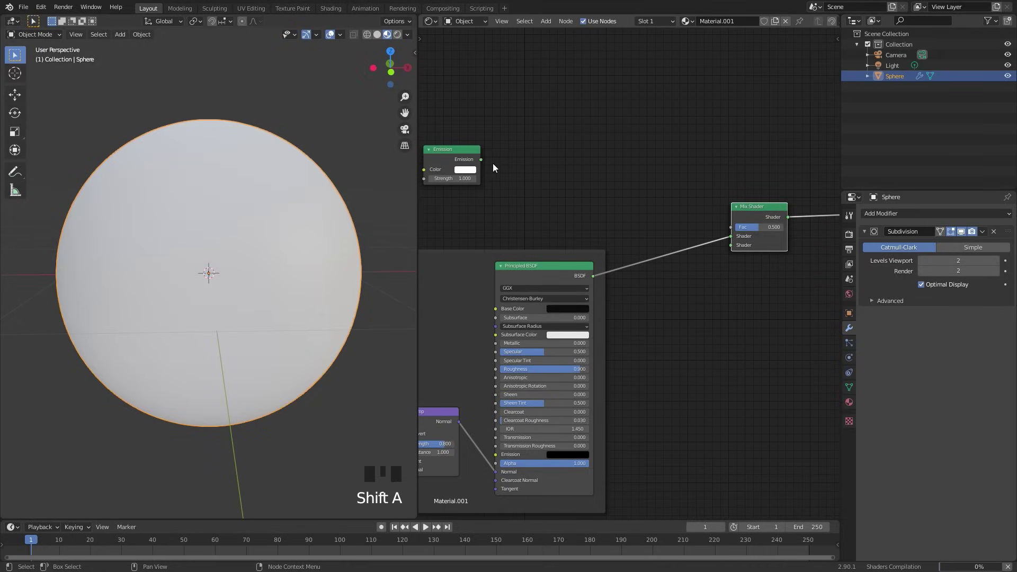
left_click(484, 162)
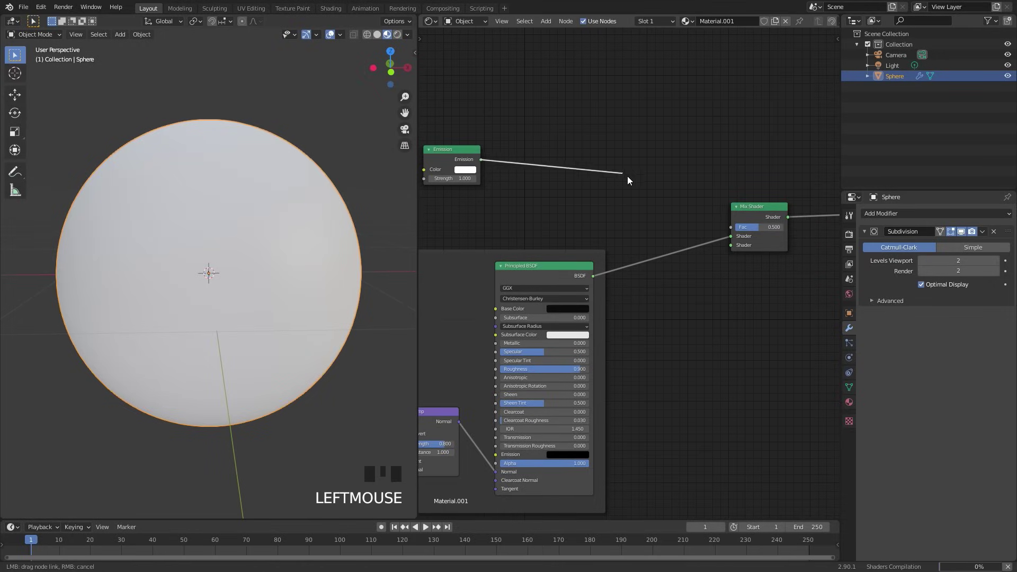
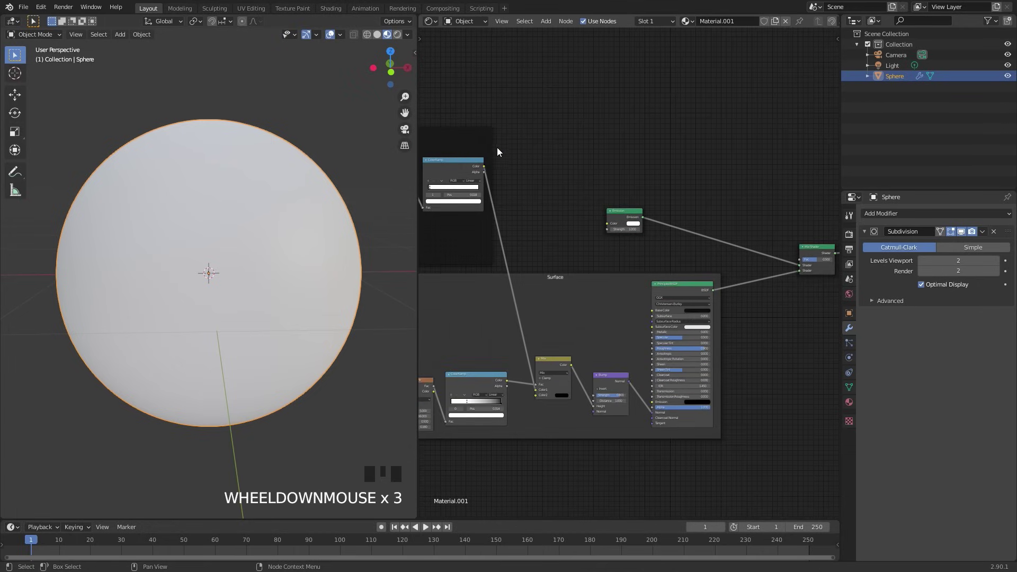
left_click(490, 168)
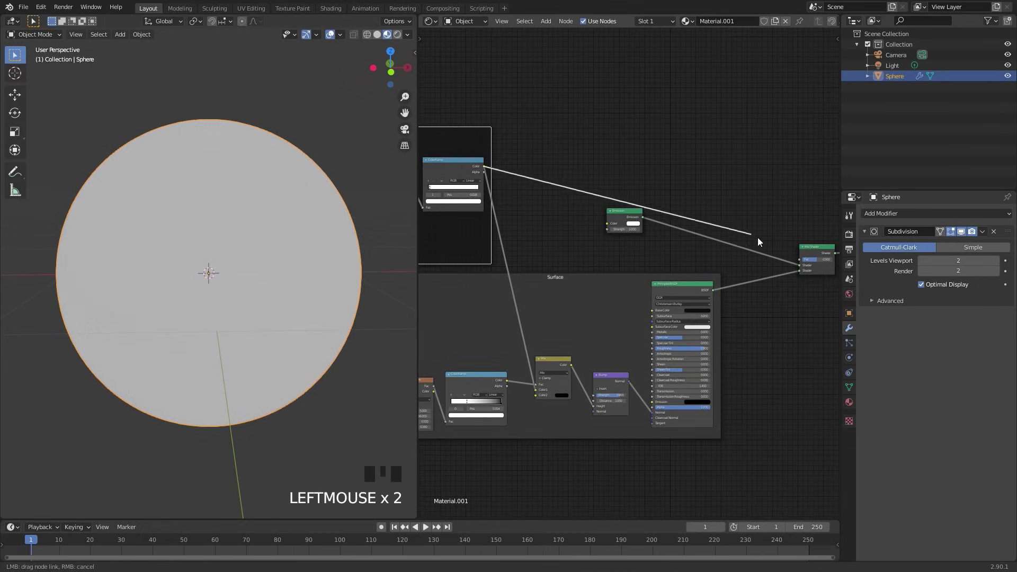
scroll("up", 3)
left_click(626, 193)
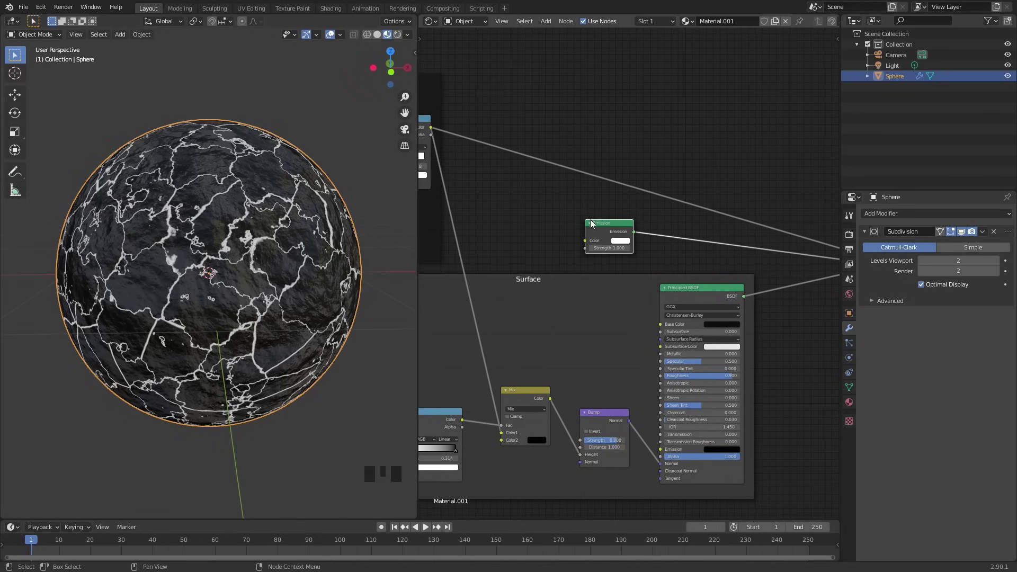
Set the Emission colour to orange so the cracks glow over the dark stone
scroll("up", 3)
scroll("down", 3)
scroll("up", 3)
left_click(668, 268)
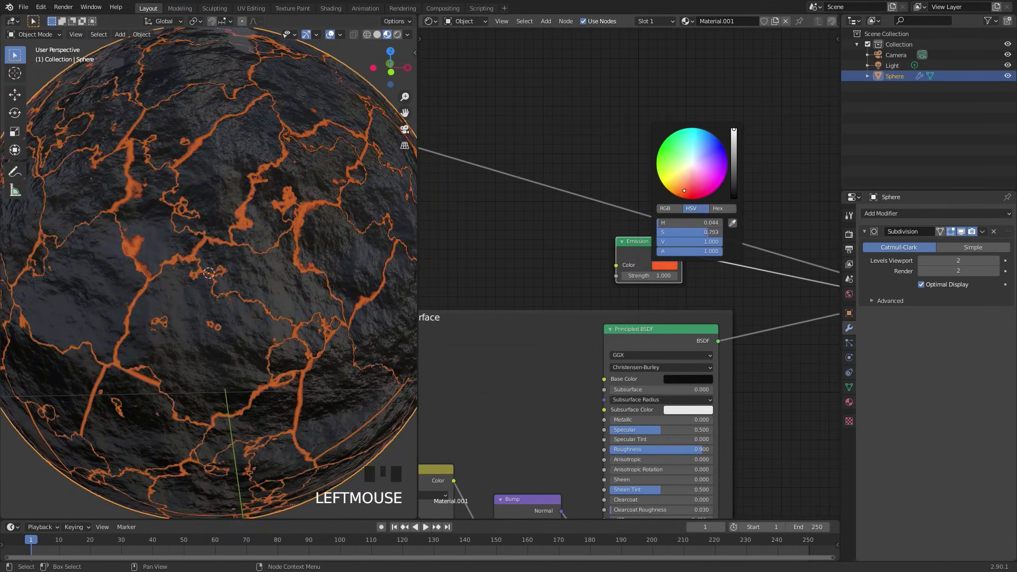
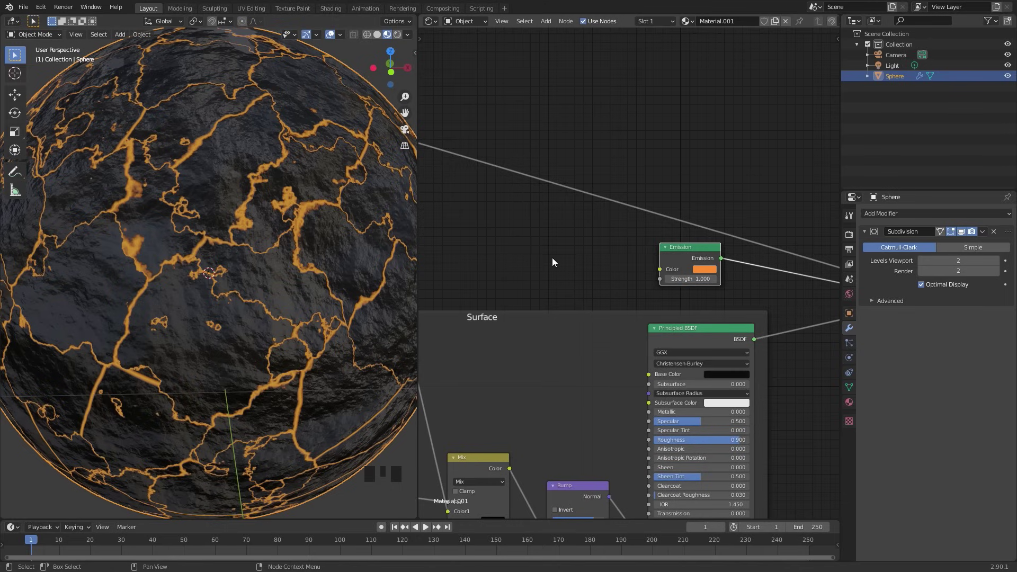
Duplicate the Noise Texture and pull the copy out of the frame beside the Emission shader
left_click_drag(582, 301, 506, 346)
left_click(507, 345)
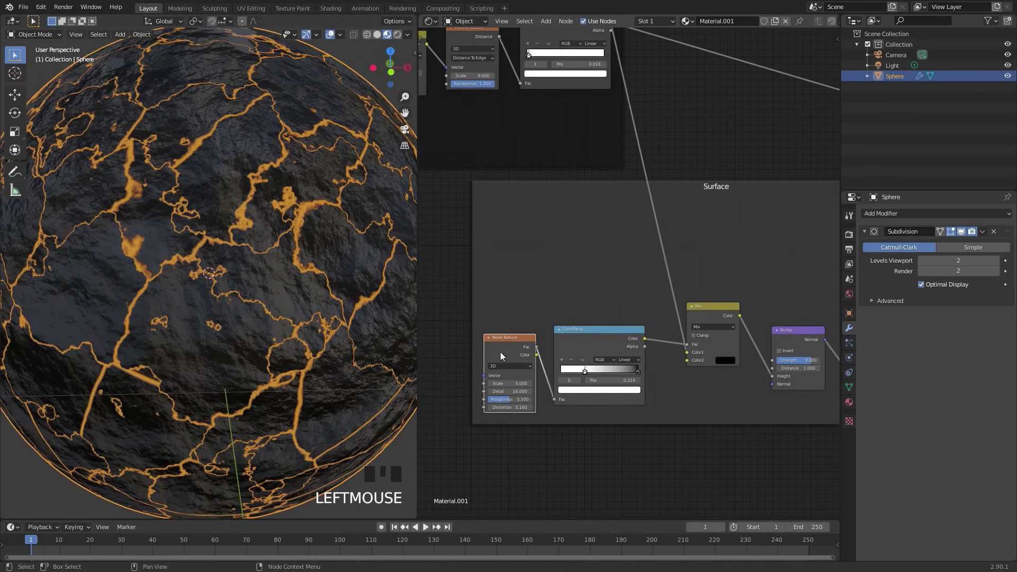
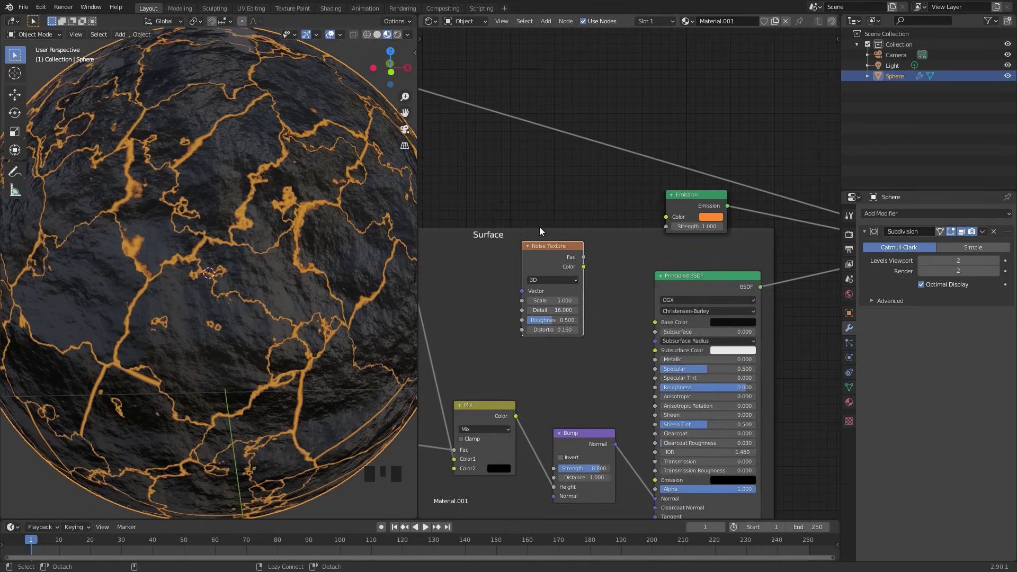
key("alt+p")
key("g")
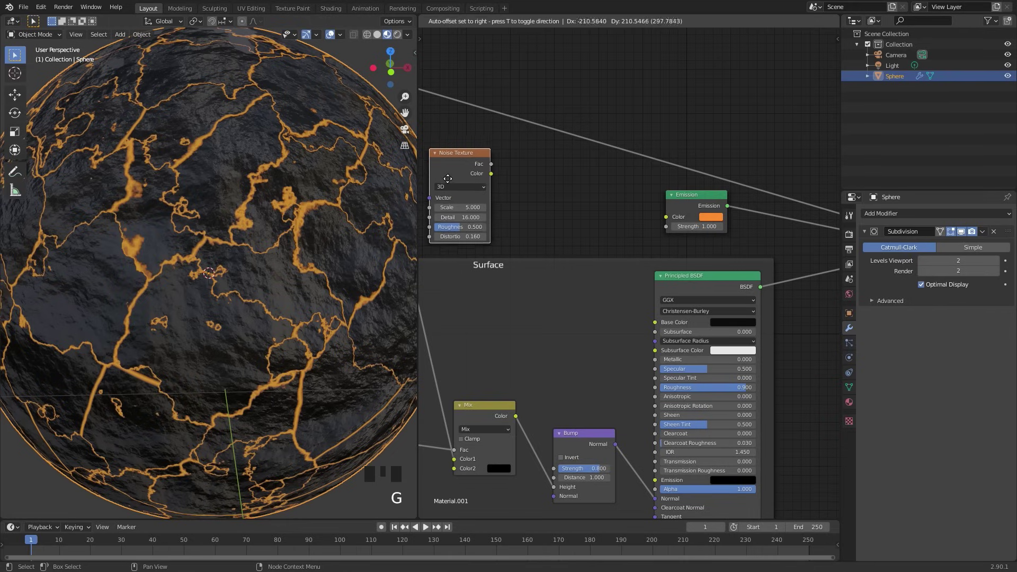
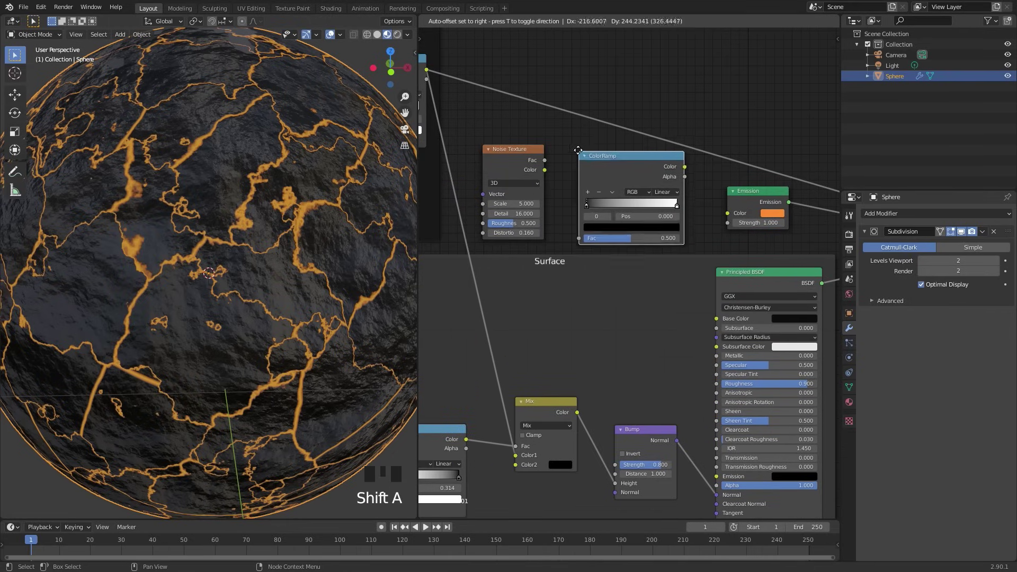
scroll("up", 3)
Link the noise colour into a new ColorRamp and its colour into the Emission colour
left_click(515, 132)
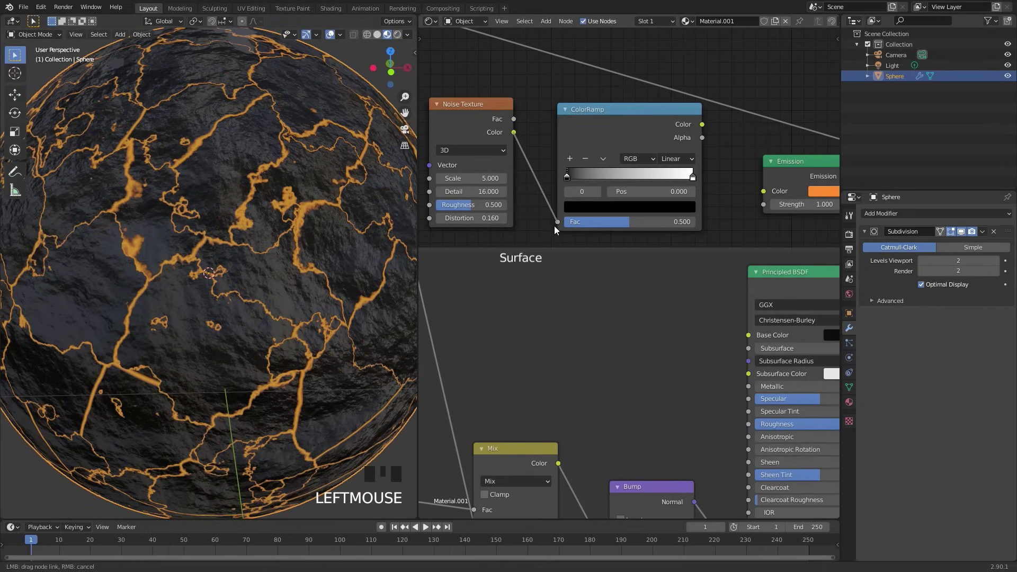
left_click(703, 126)
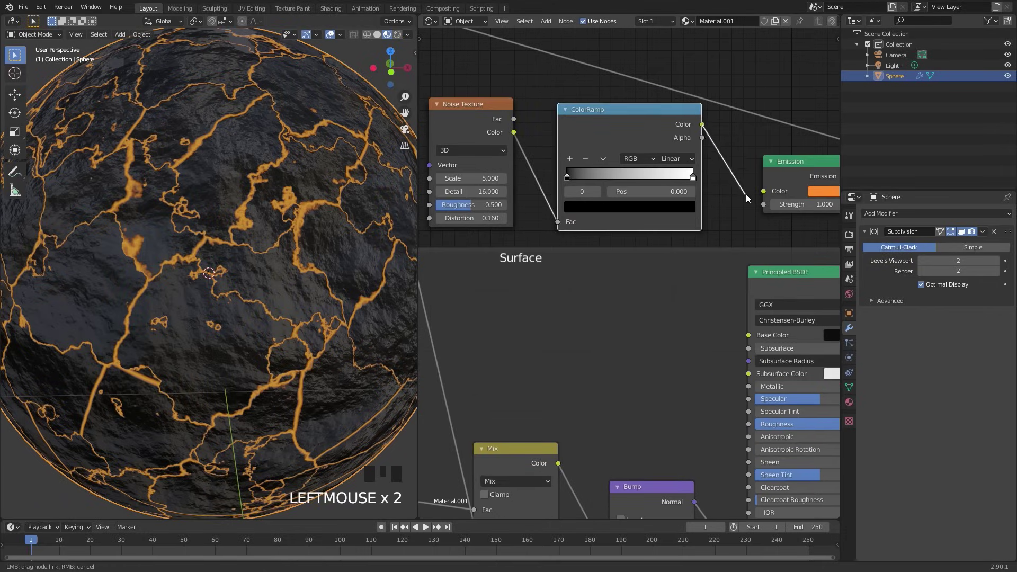
Drive the Emission colour from the ColorRamp instead of a flat colour
left_click_drag(637, 124, 538, 217)
scroll("up", 3)
left_click_drag(529, 220, 572, 314)
scroll("up", 3)
Recolour the ramp stops toward a pale yellow-to-red glow gradient for the cracks
left_click(559, 298)
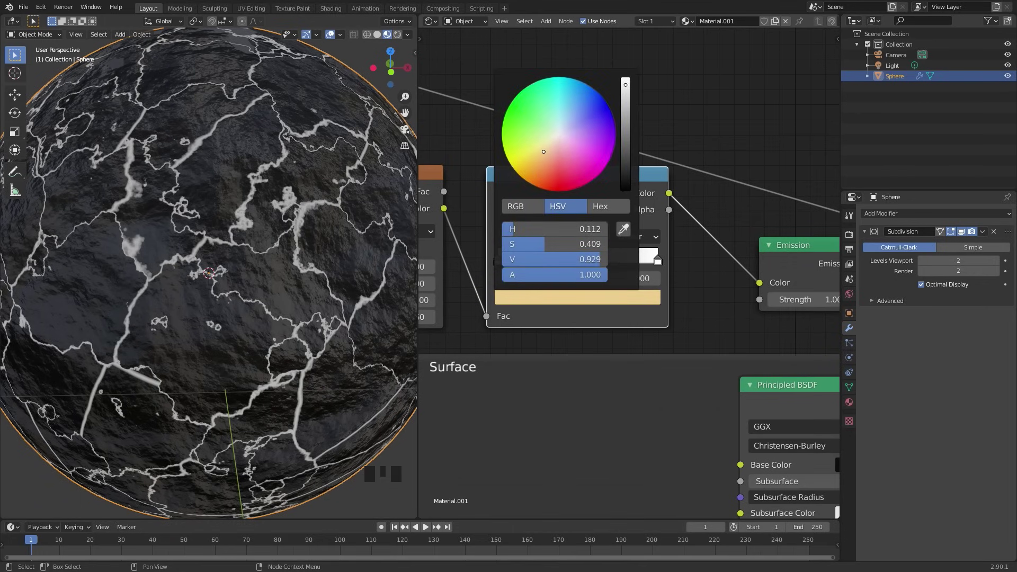
left_click_drag(580, 259, 584, 302)
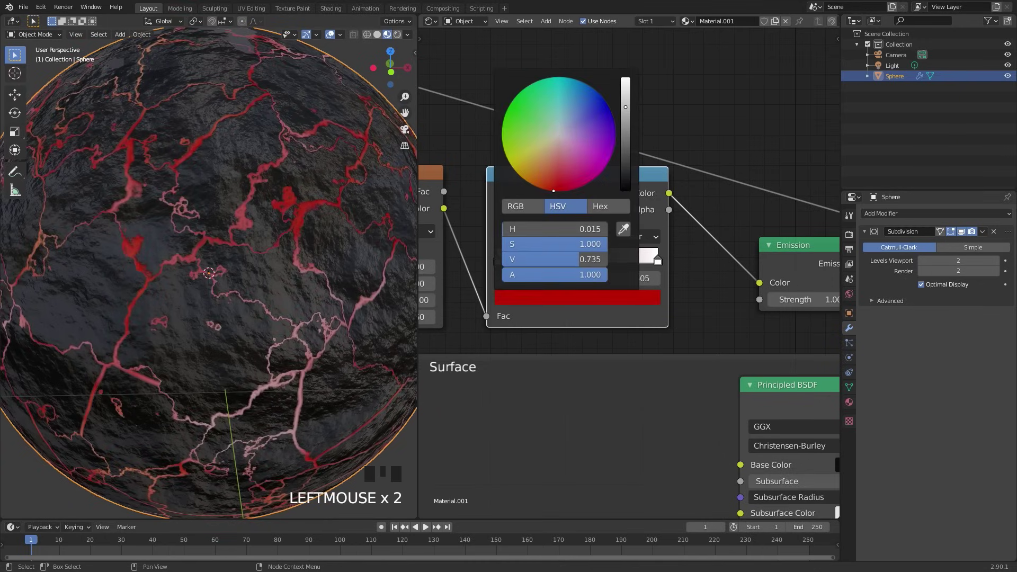
left_click(616, 301)
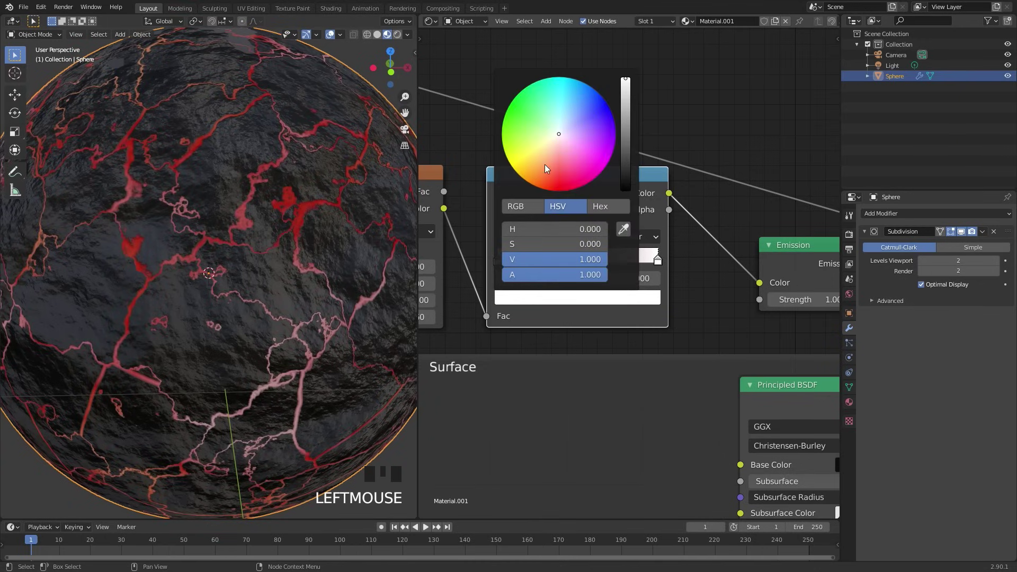
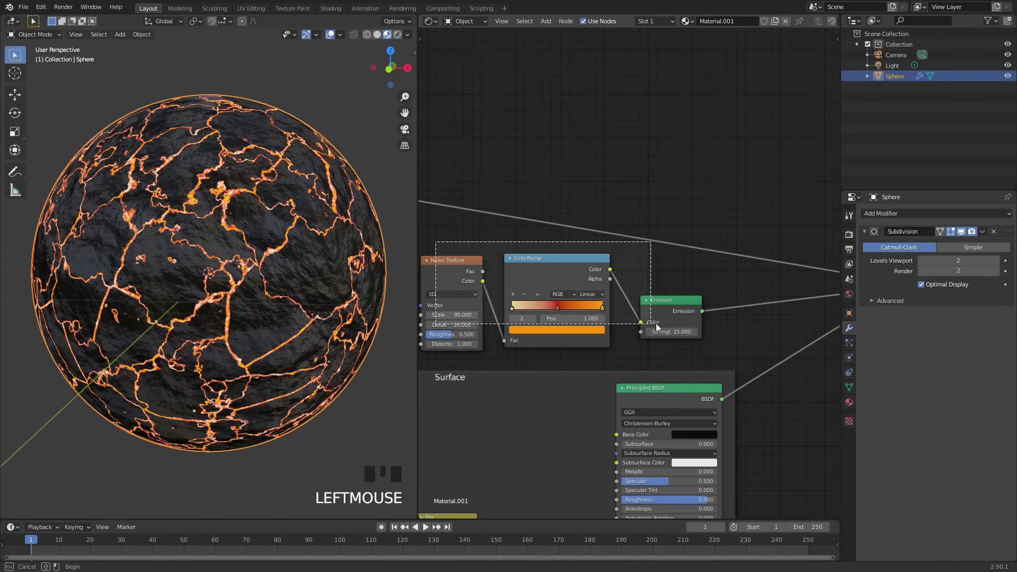
Frame the crack colour nodes as 'Cracks Color' with a custom orange-brown tint
key("ctrl+j")
left_click(668, 272)
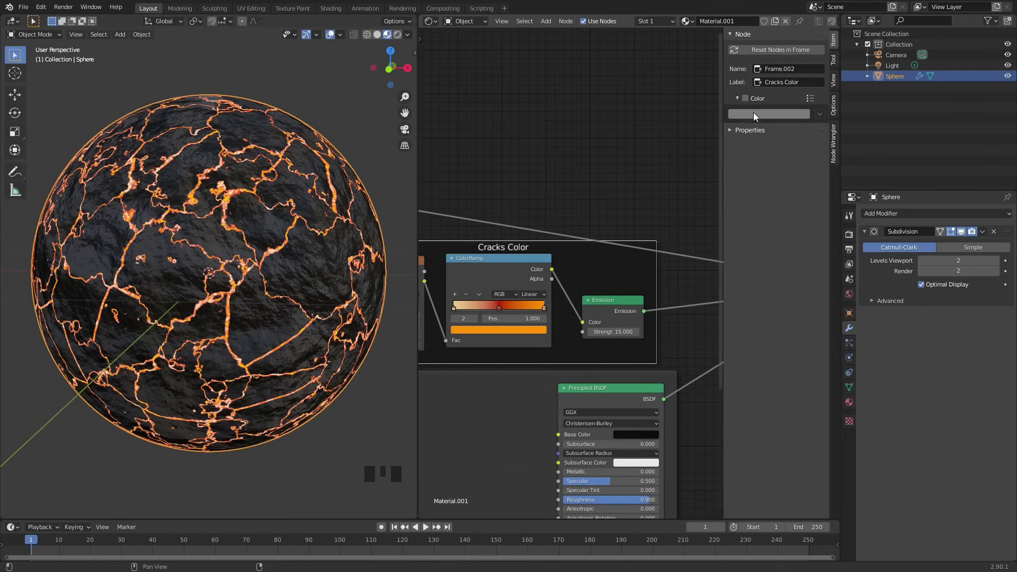
left_click(747, 104)
left_click(758, 117)
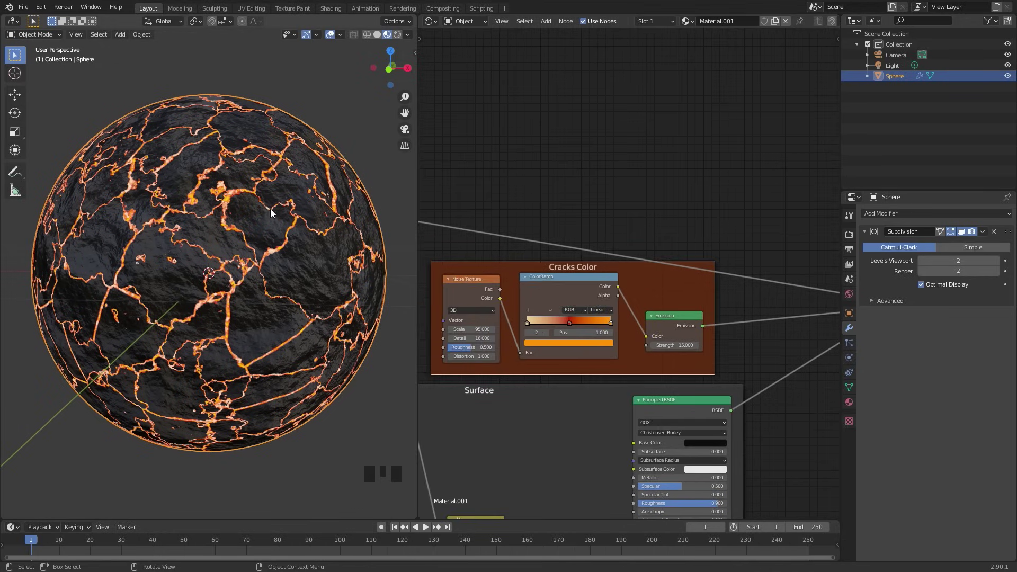
Enable Bloom and Screen Space Reflections in the Eevee render settings
left_click(852, 237)
left_click(873, 300)
left_click(873, 338)
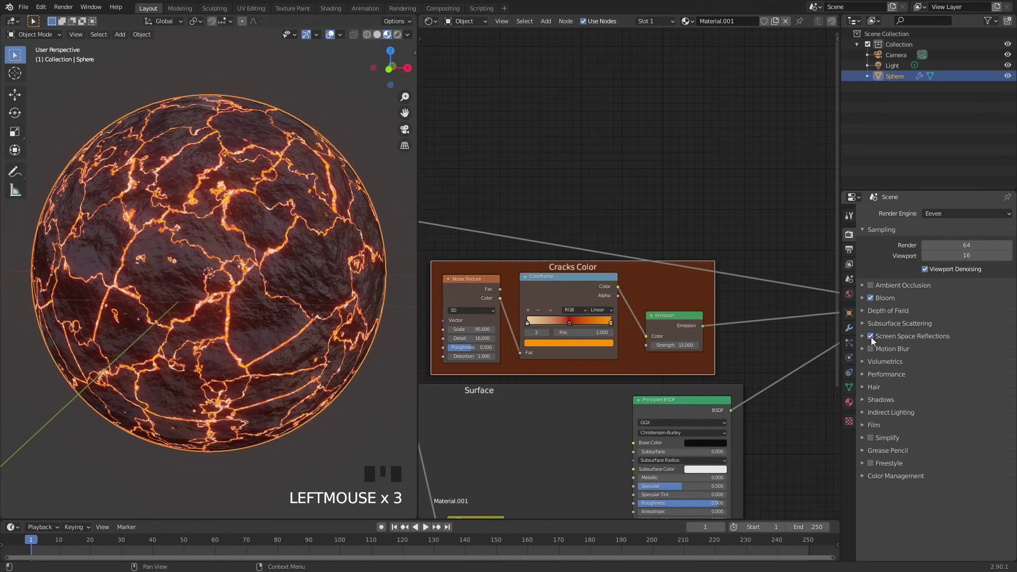
Make the world background black and switch the scene light to a Sun
left_click(849, 296)
left_click(962, 285)
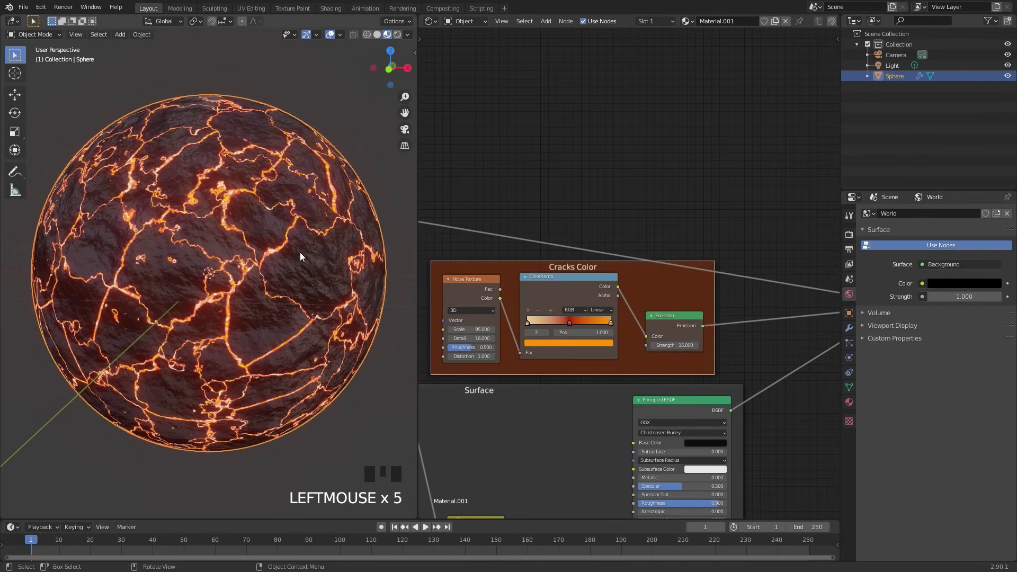
left_click(900, 69)
left_click(851, 363)
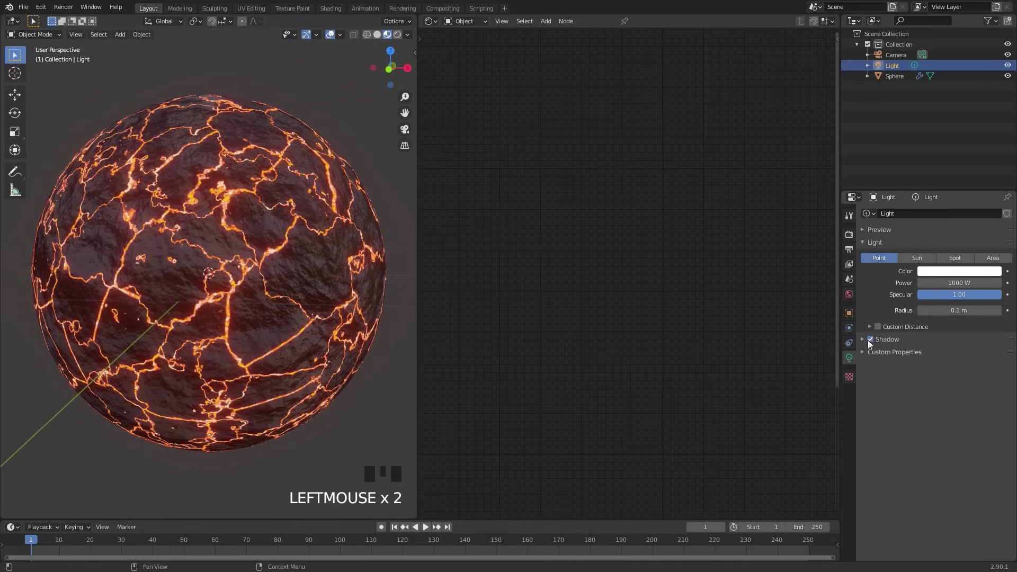
left_click(923, 258)
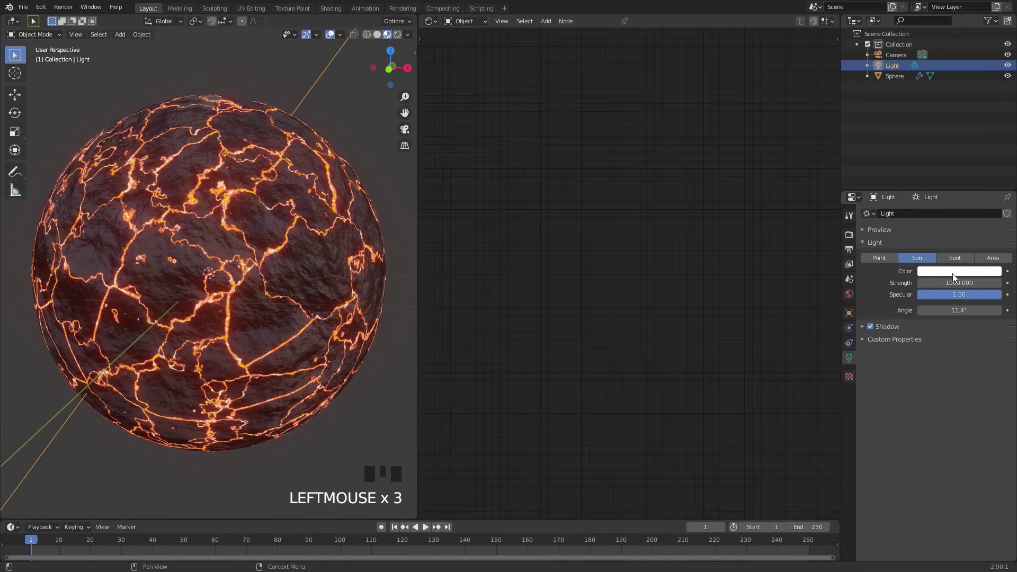
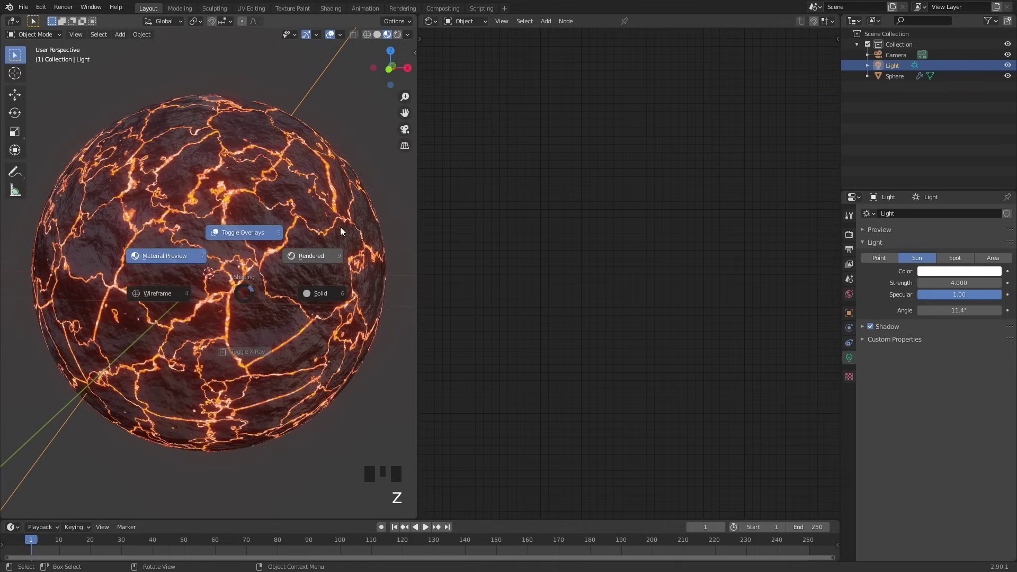
Switch the viewport to Rendered shading to see the glowing sphere on black
scroll("down", 3)
left_click_drag(274, 235, 252, 280)
key("z")
left_click_drag(257, 249, 273, 275)
key("z")
left_click(278, 263)
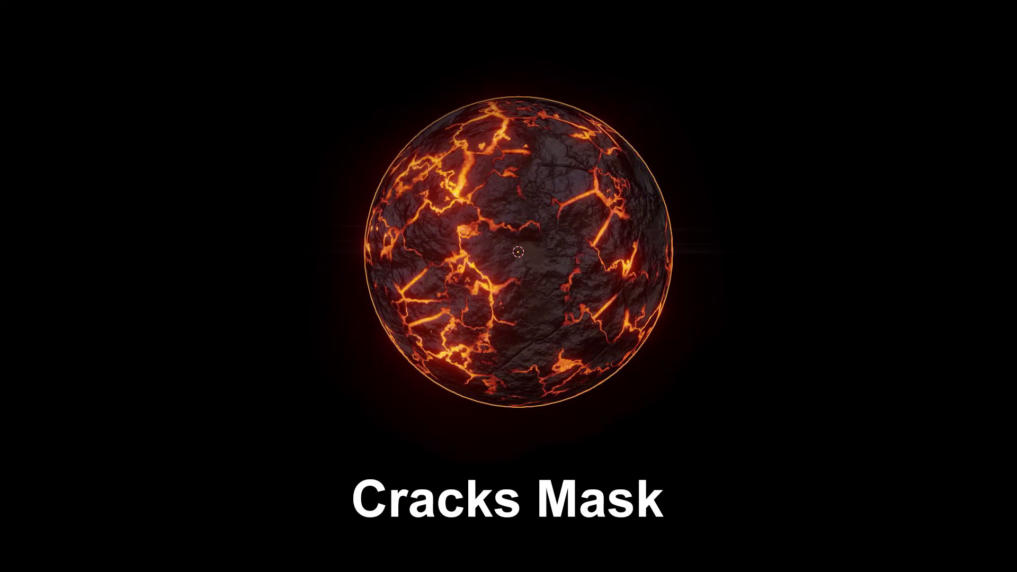
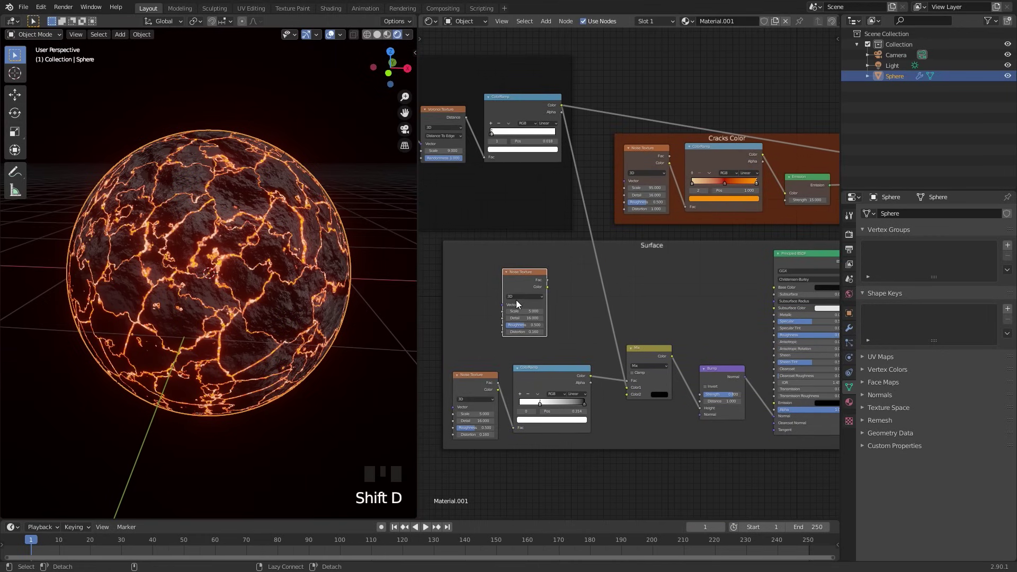
Duplicate the noise and ramp as a mask and place a MixRGB node beside them
key("alt+p")
key("g")
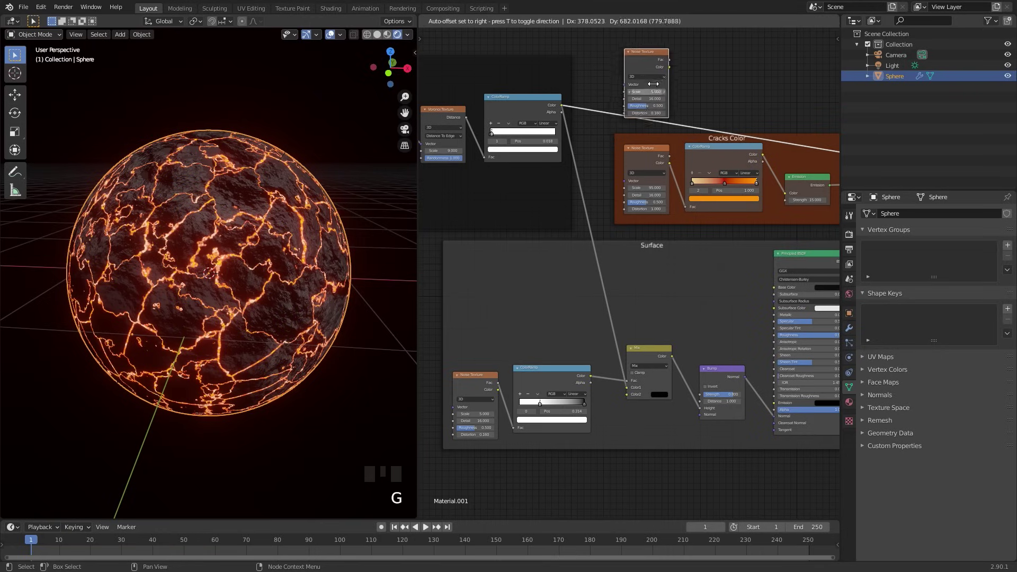
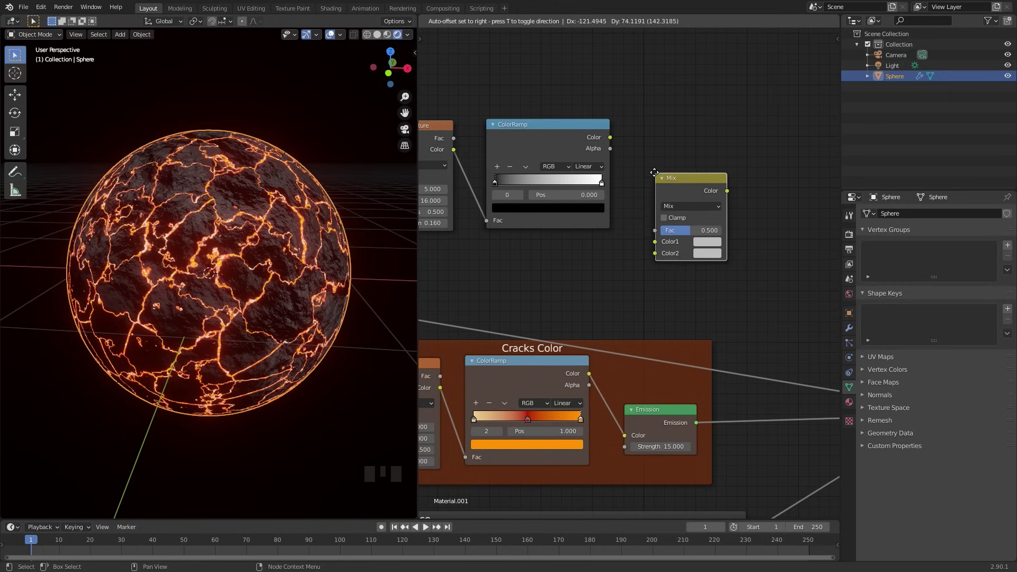
middle_click(564, 162)
scroll("up", 3)
scroll("down", 3)
left_click_drag(515, 214, 564, 187)
left_click(564, 188)
left_click_drag(491, 221, 533, 236)
left_click(533, 237)
Wire the mask ramp and crack ramp into the Mix node and add a Mix Shader
left_click_drag(740, 185, 227, 276)
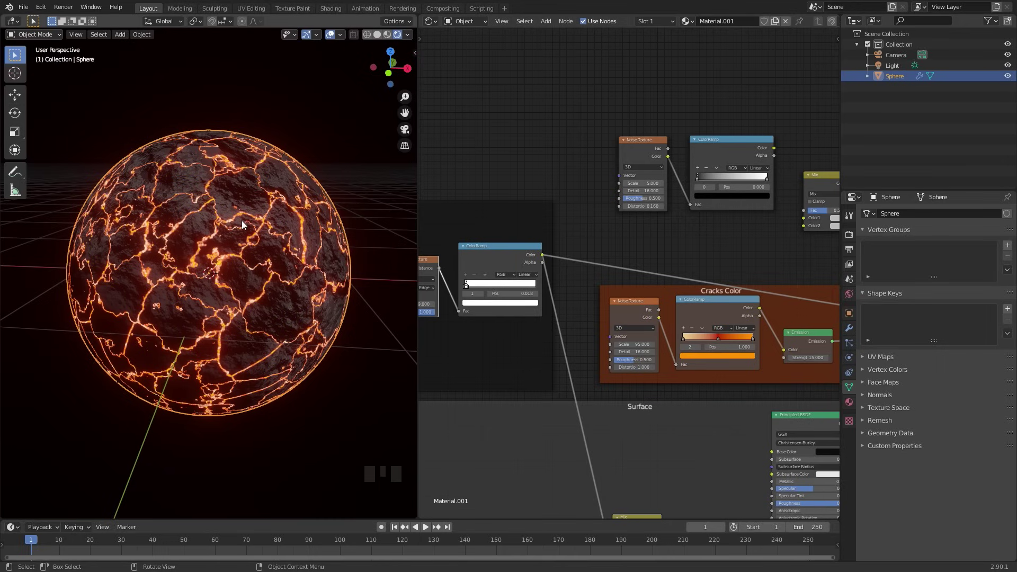
scroll("up", 3)
left_click_drag(708, 212, 447, 288)
left_click(447, 288)
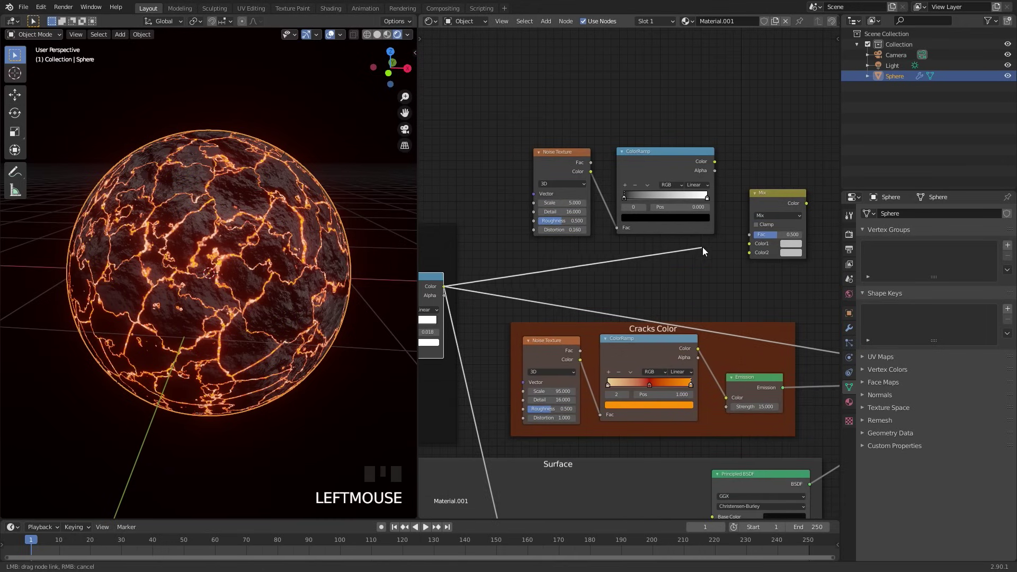
scroll("up", 3)
scroll("up", 3)
left_click(749, 122)
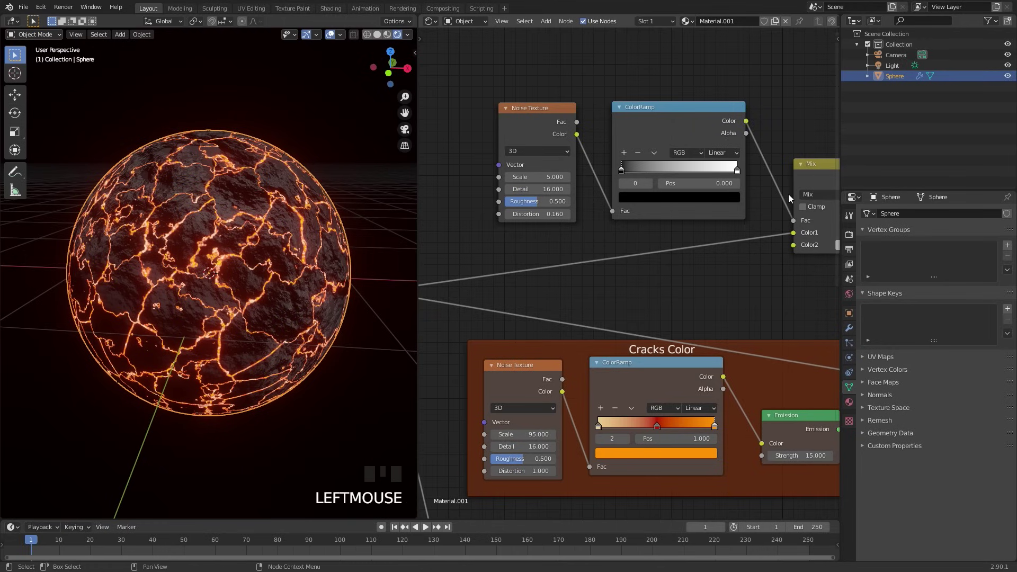
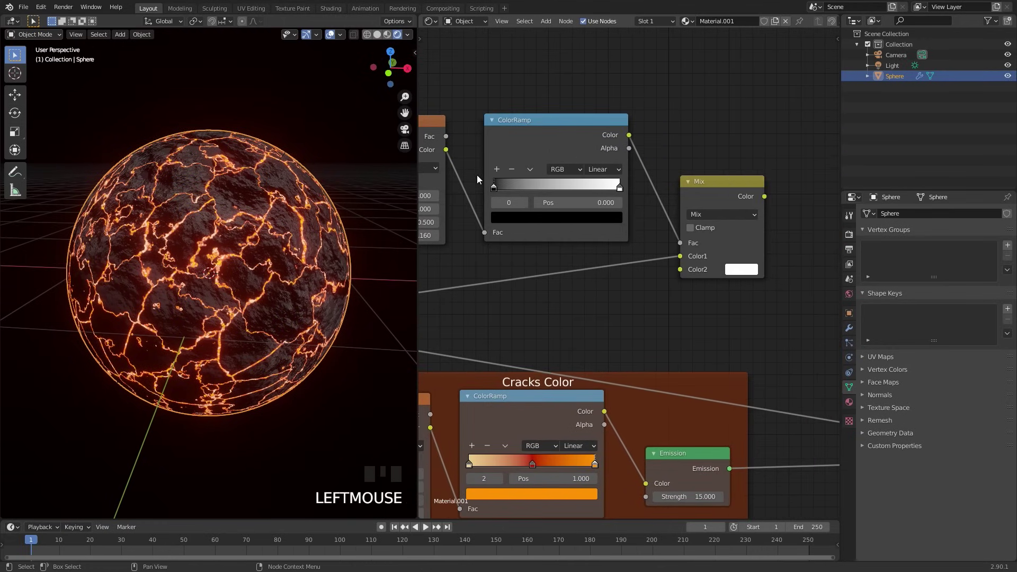
left_click(726, 195)
Preview the Mix mask result on the sphere
scroll("up", 3)
middle_click(577, 214)
scroll("up", 3)
left_click(629, 187)
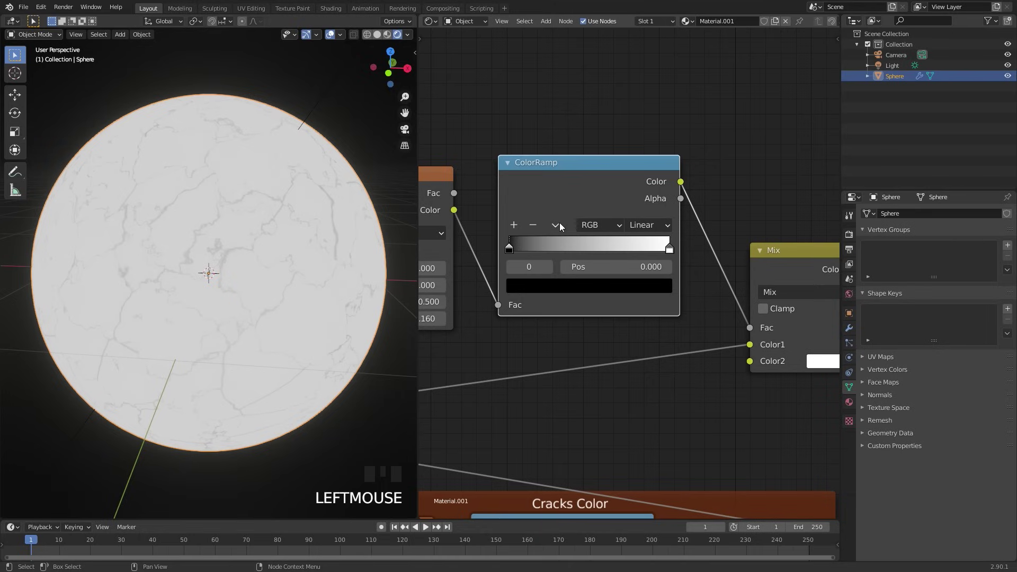
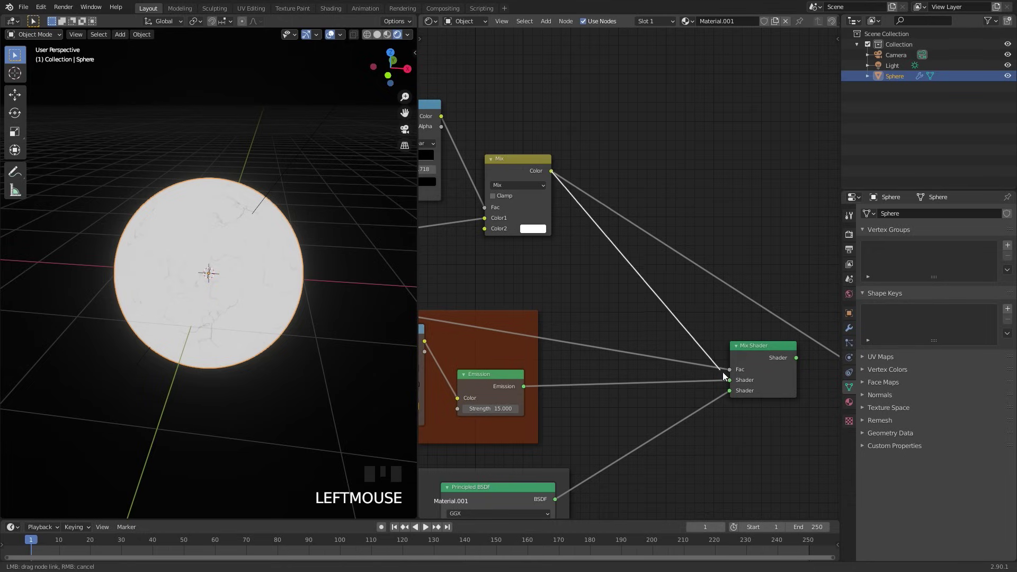
Feed the Mix Shader to the Material Output and tighten the mask ramp so cracks fade in patches
left_click_drag(753, 346, 598, 279)
left_click(598, 279)
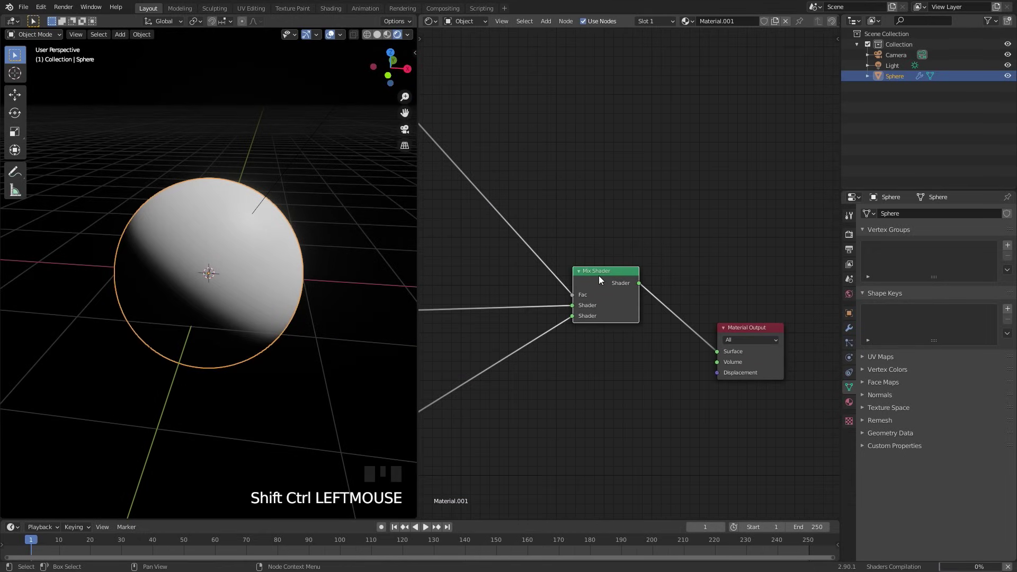
scroll("up", 3)
scroll("down", 3)
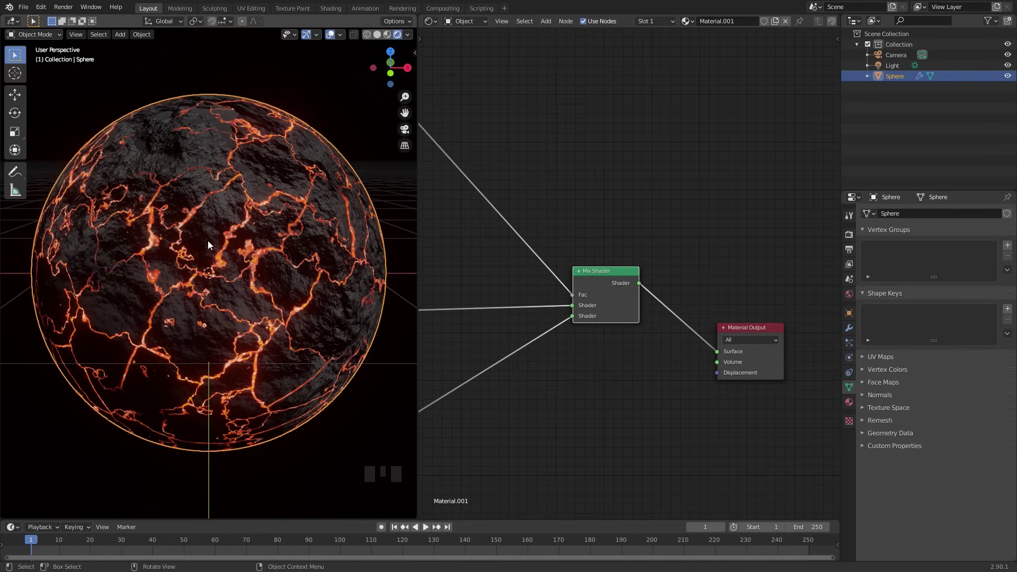
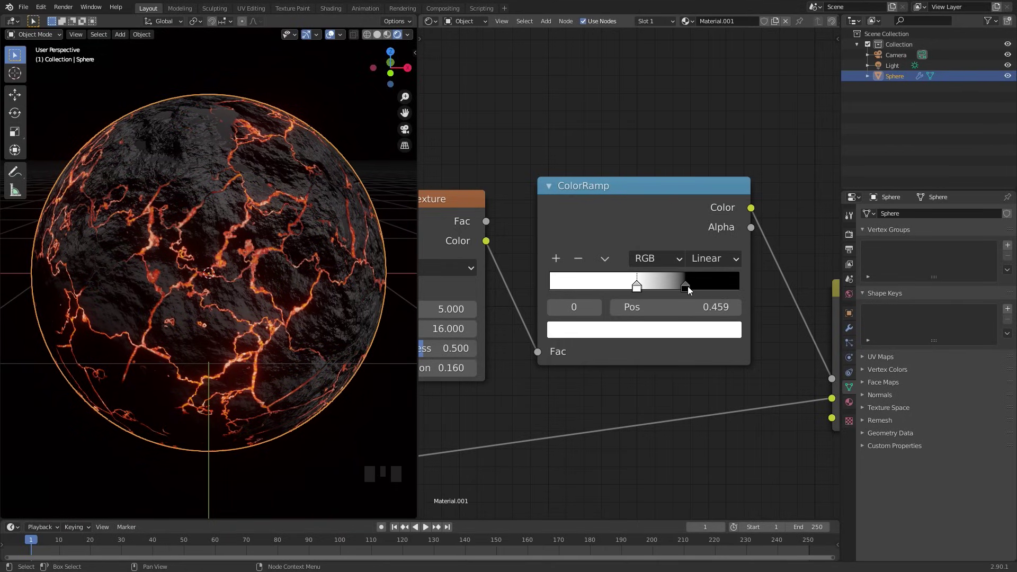
left_click_drag(692, 288, 327, 249)
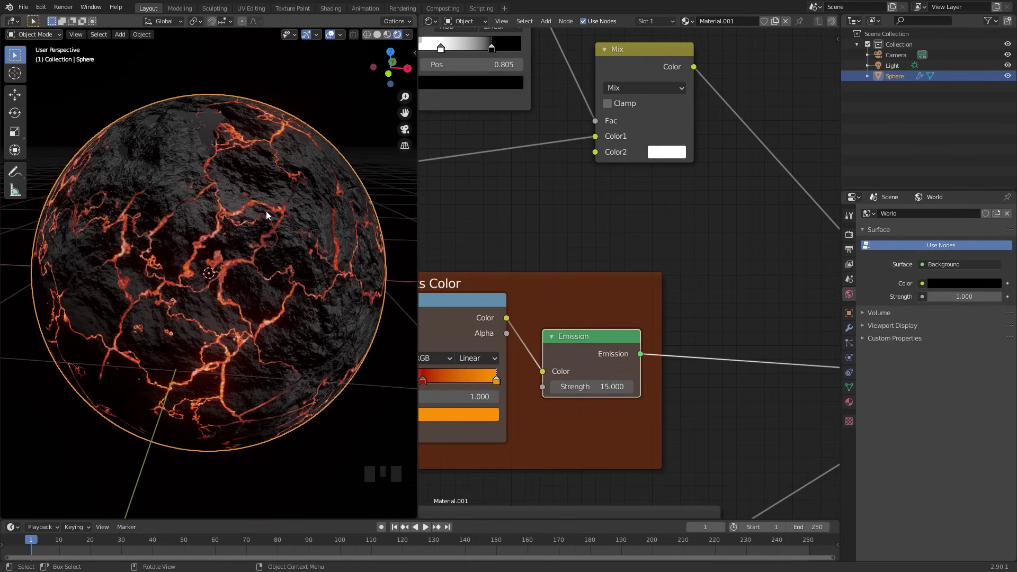
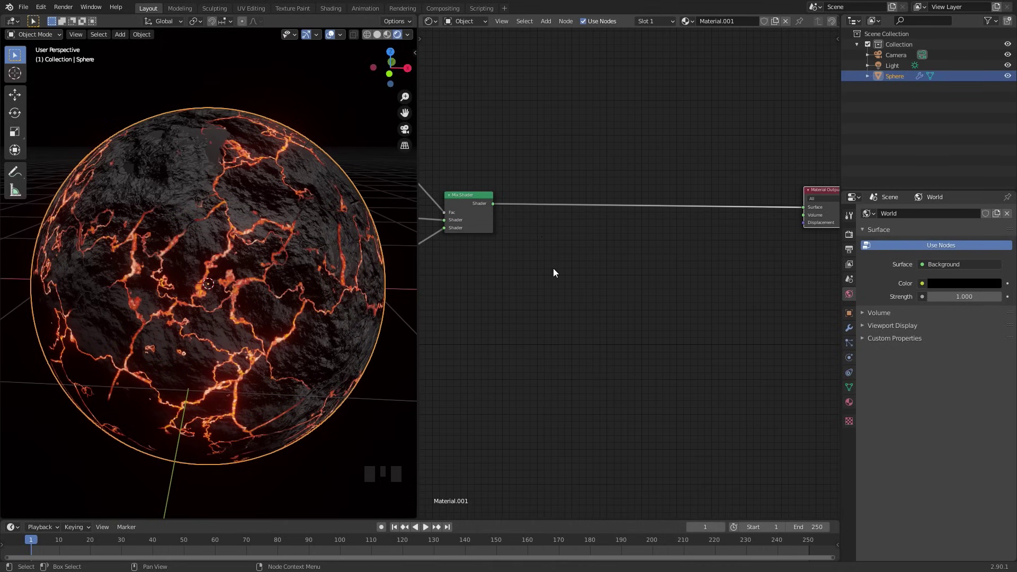
Add a Diffuse BSDF converted through a Shader to RGB node
left_click_drag(573, 206, 549, 226)
scroll("up", 3)
key("shift+a")
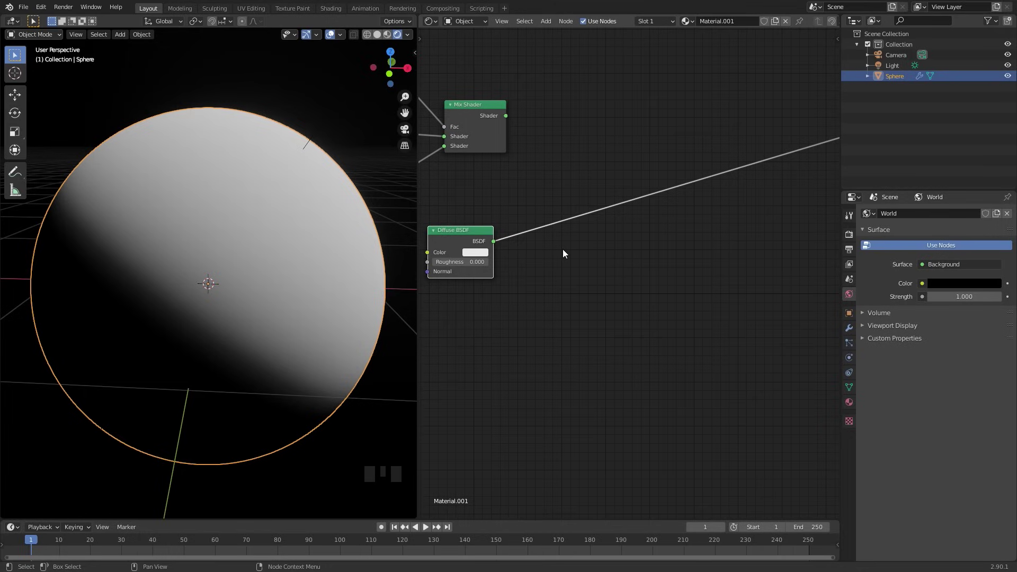
key("shift+a")
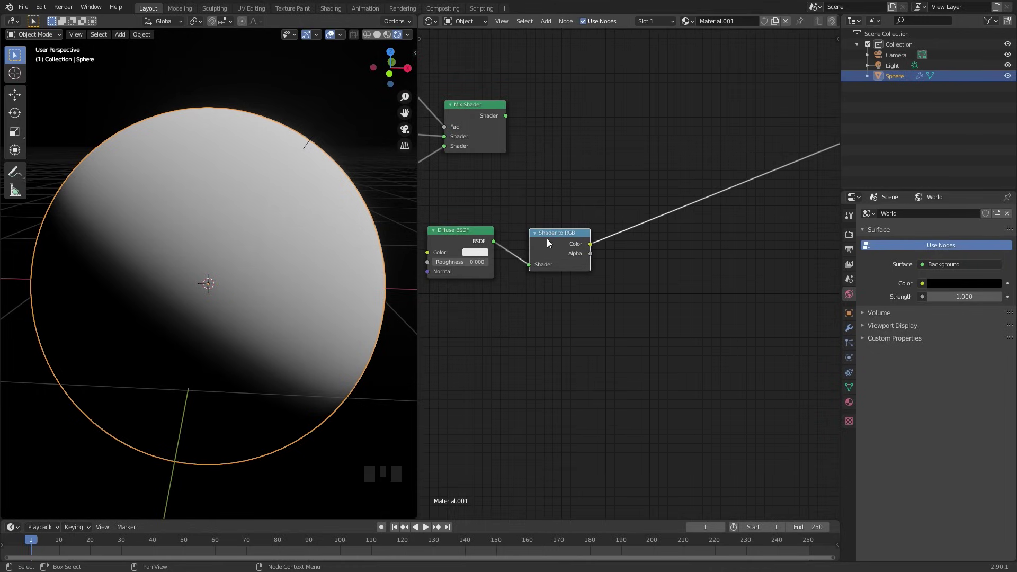
left_click_drag(288, 257, 252, 244)
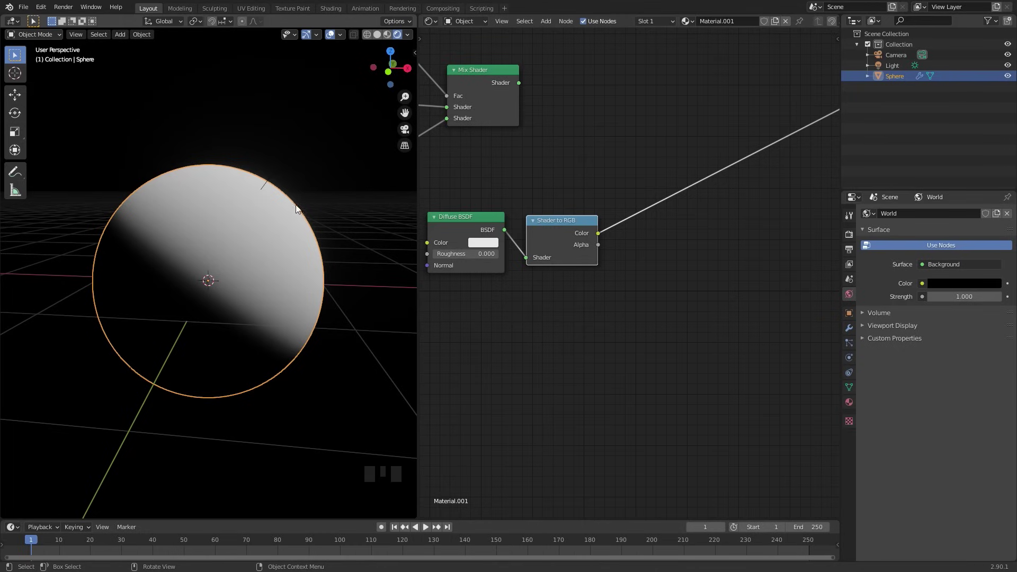
Add a Fresnel node and preview its bright-edge output on the sphere
key("shift+a")
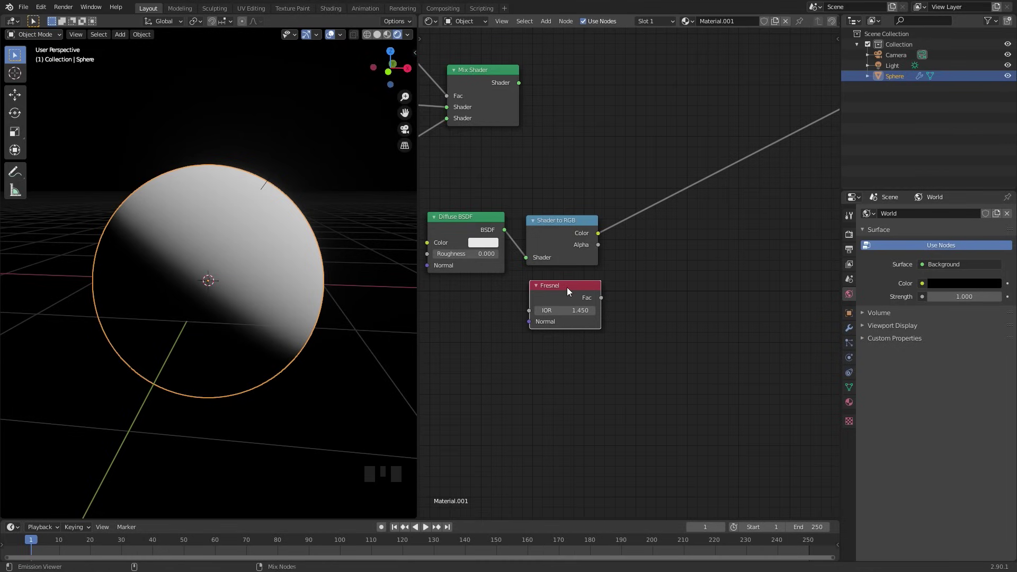
left_click(568, 291)
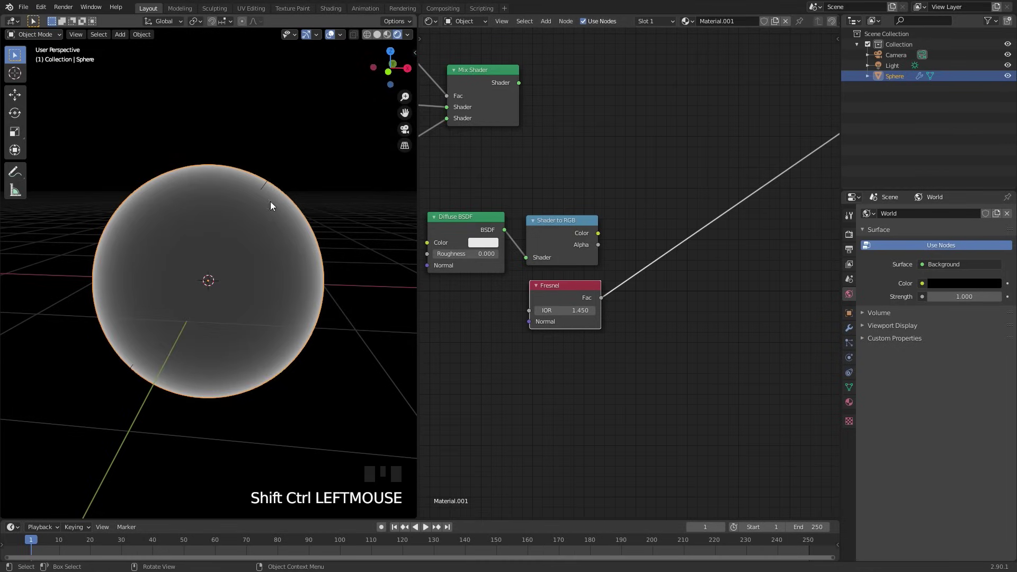
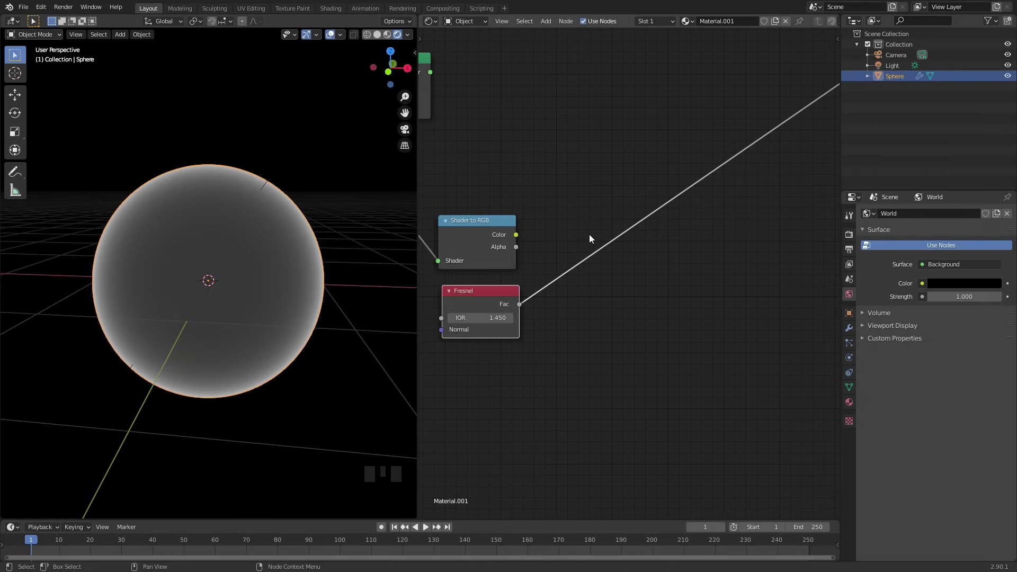
Add a MixRGB fed by Shader to RGB as factor, Fresnel as Color1 and black Color2
key("shift+a")
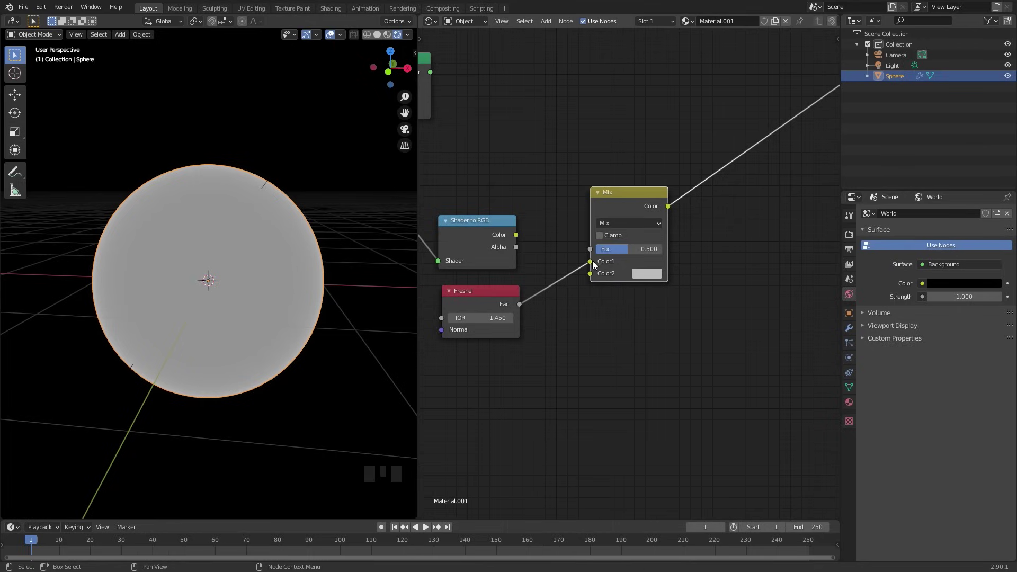
left_click(518, 235)
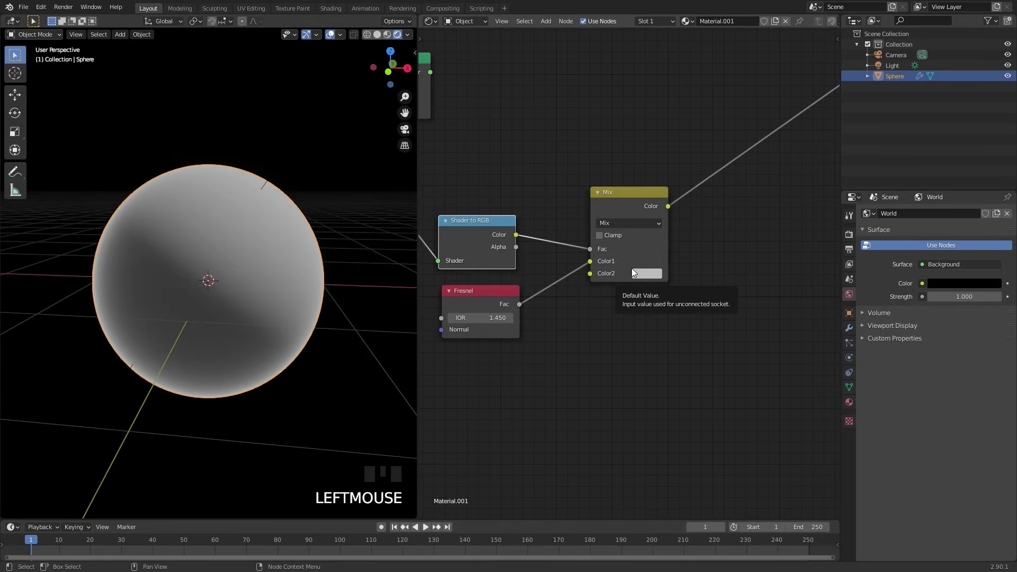
middle_click(692, 281)
left_click(692, 282)
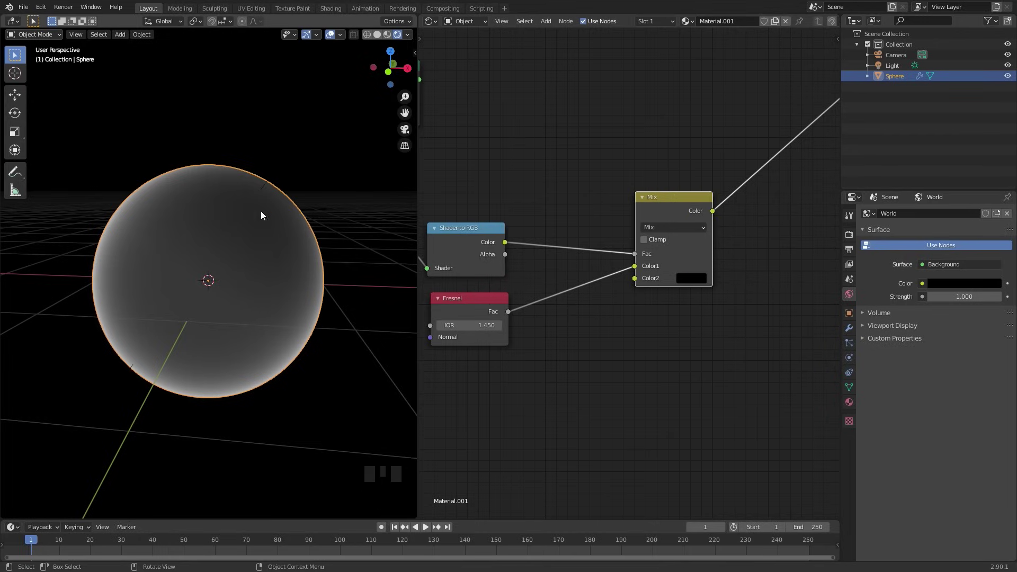
Insert a flipped ColorRamp on the Mix factor link and start rotating the light
key("shift+a")
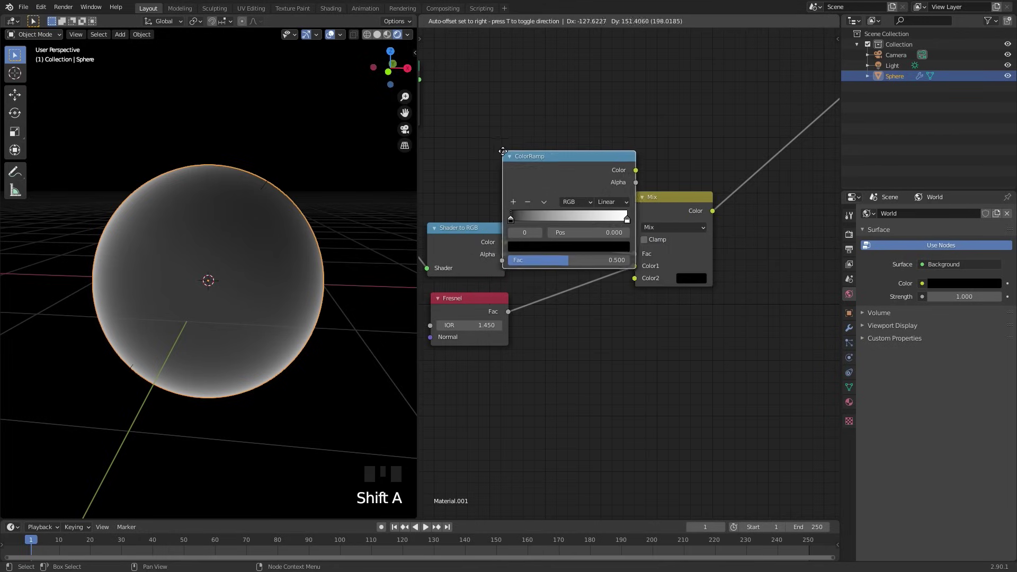
left_click_drag(627, 170, 614, 218)
scroll("up", 3)
scroll("up", 3)
left_click(279, 167)
scroll("down", 3)
Rotate the light, then move the ColorRamp black stop to position 0.582
key("r")
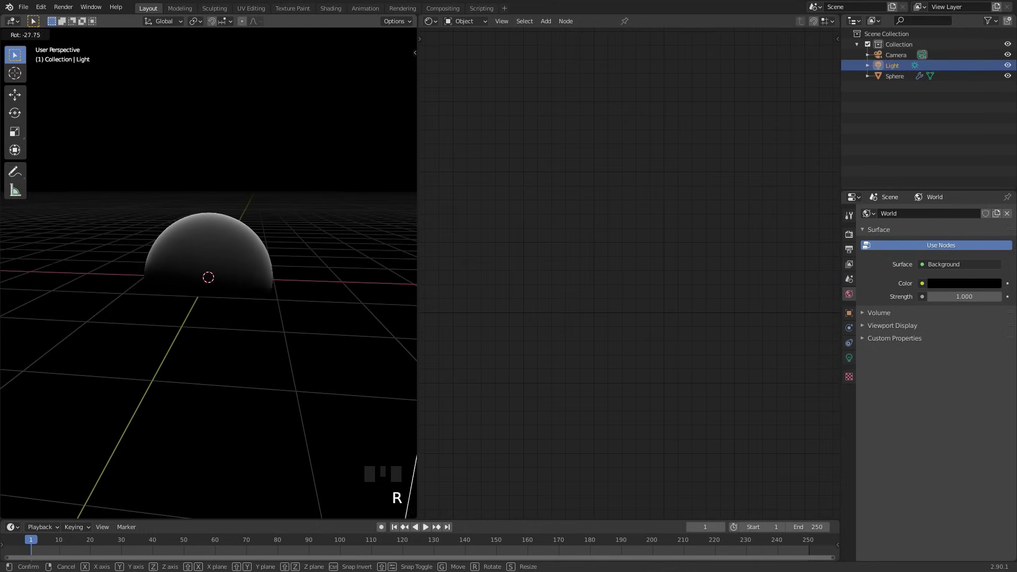
scroll("up", 3)
left_click_drag(699, 186, 228, 202)
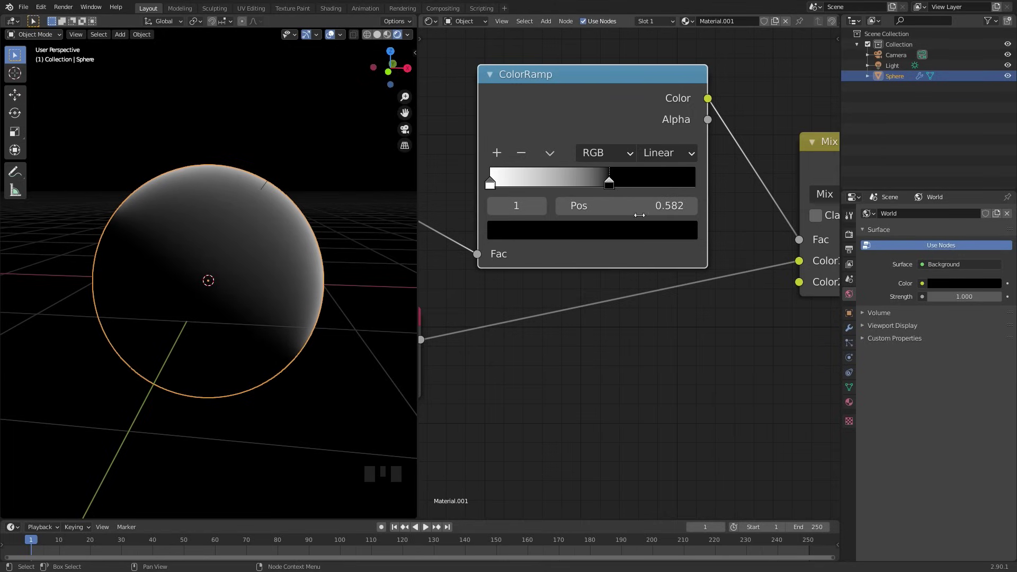
scroll("down", 3)
left_click(570, 165)
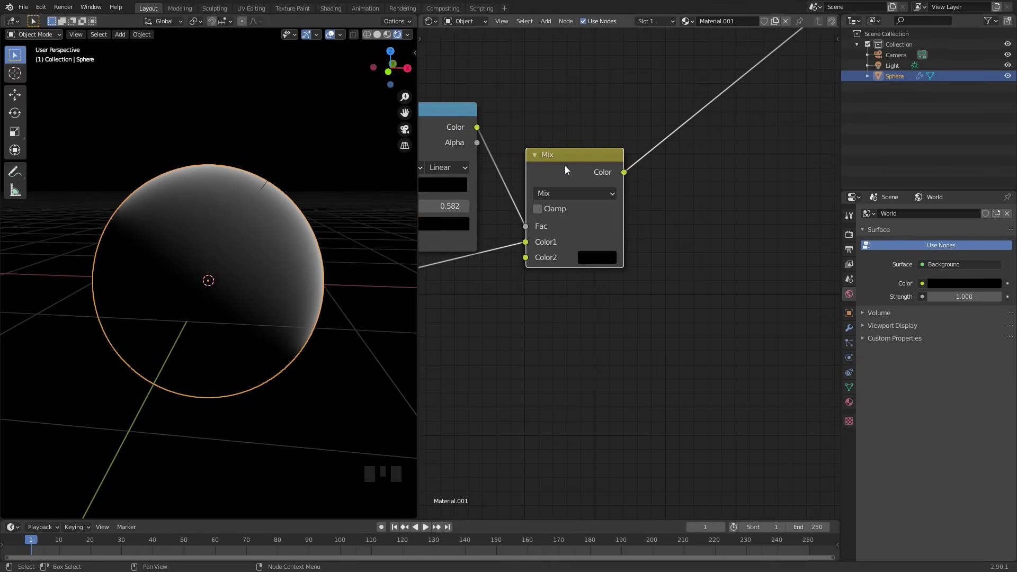
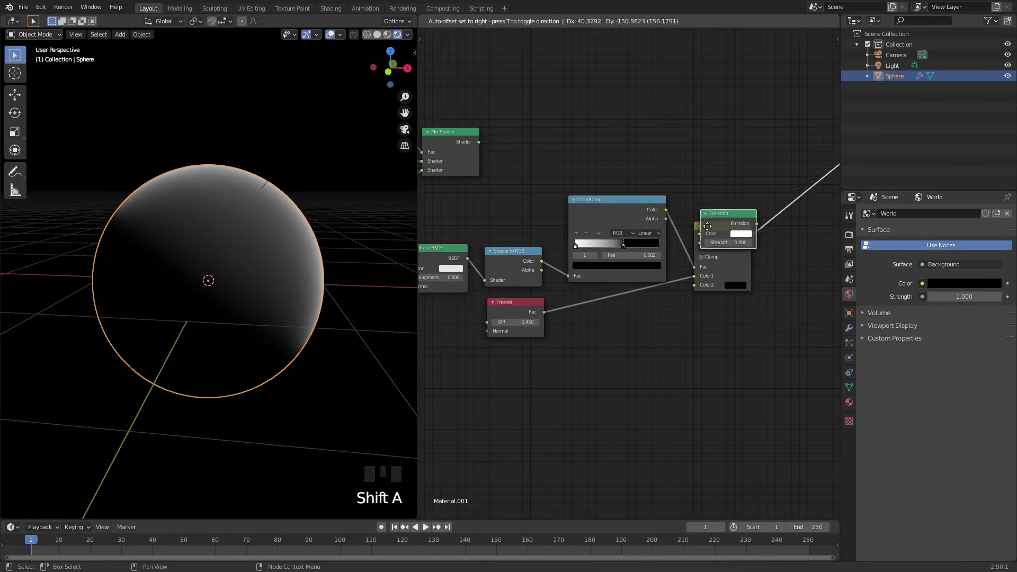
Add a Mix Shader taking the lava shader and Emission, with the Fresnel mix as factor
left_click_drag(738, 173, 656, 122)
key("shift+a")
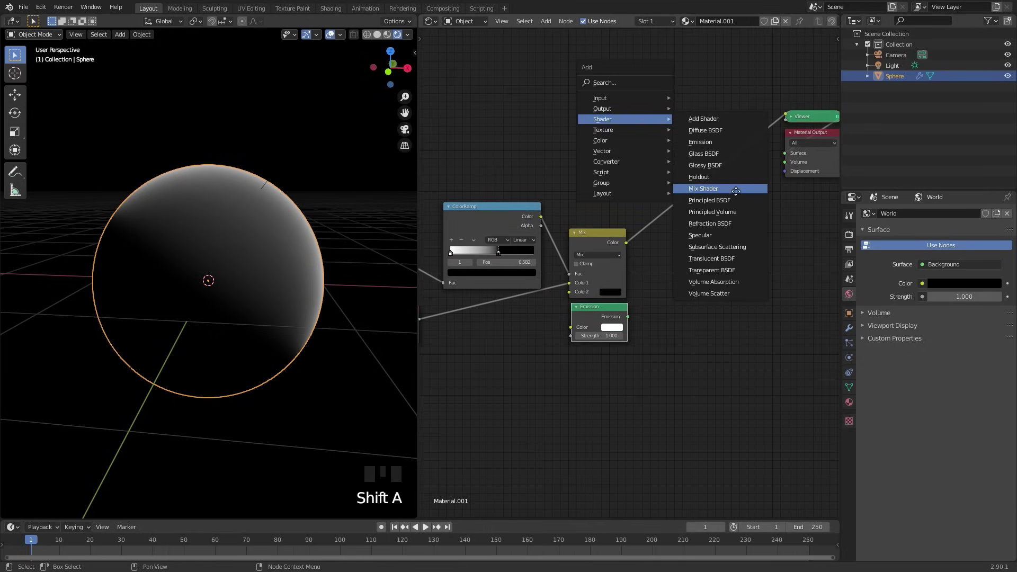
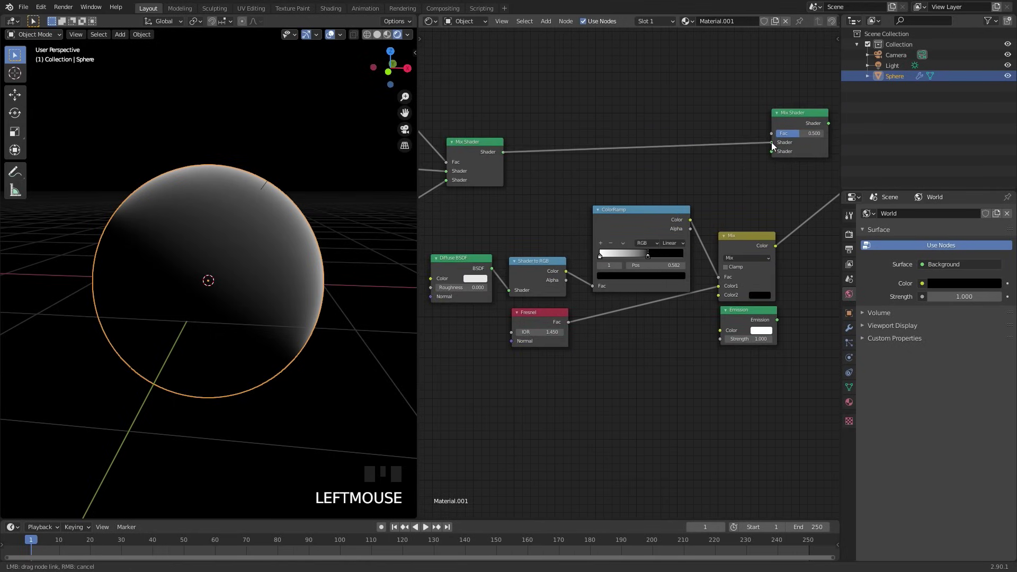
left_click(781, 322)
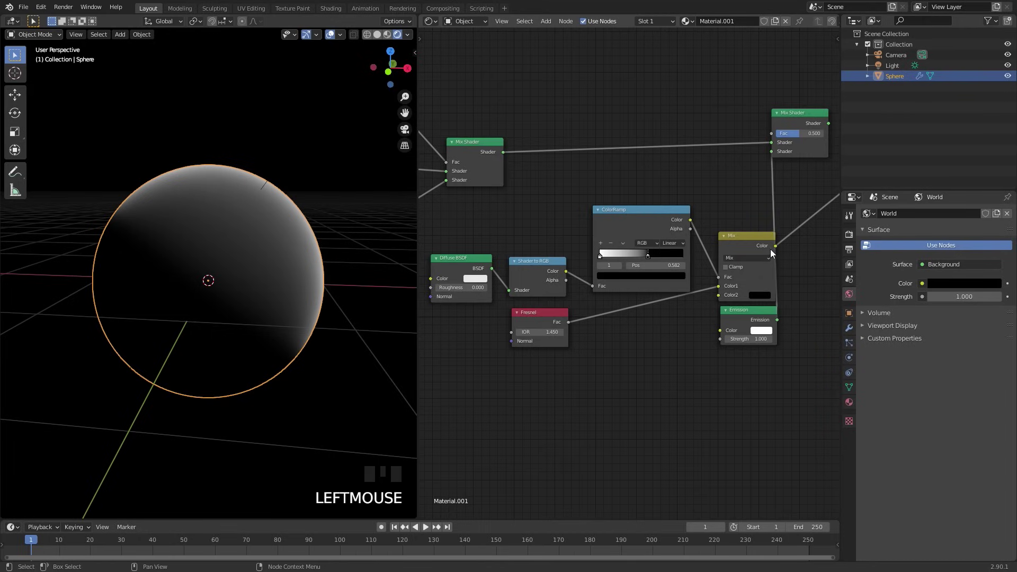
left_click(757, 246)
Tidy the rim nodes and send the new Mix Shader to the Material Output Surface
left_click(478, 269)
left_click(532, 317)
left_click(549, 268)
left_click(656, 211)
key("g")
left_click(733, 242)
left_click_drag(789, 146, 614, 130)
left_click(614, 130)
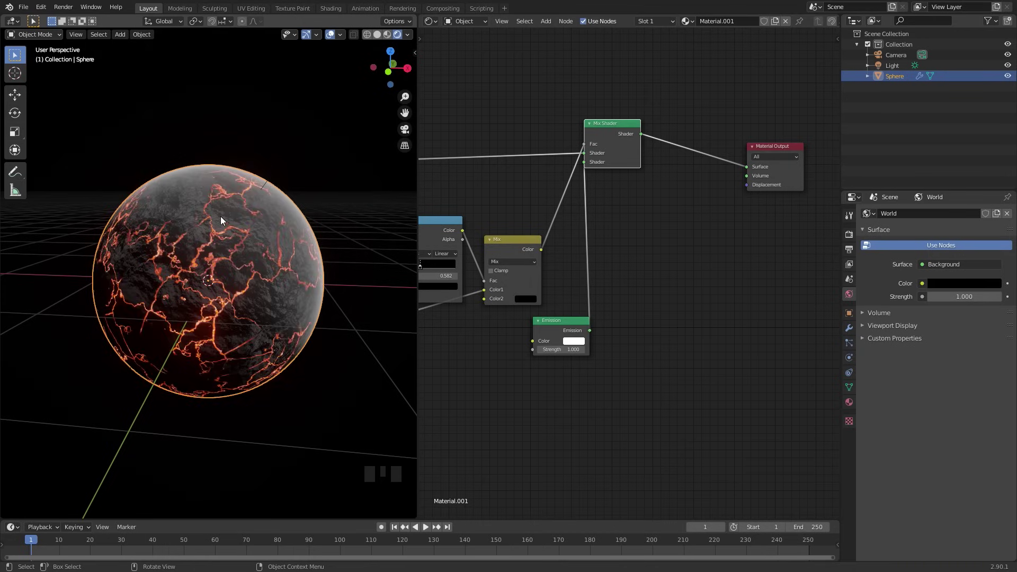
Tint the rim Emission colour orange from its colour swatch
scroll("up", 3)
scroll("down", 3)
scroll("up", 3)
scroll("up", 3)
left_click(639, 347)
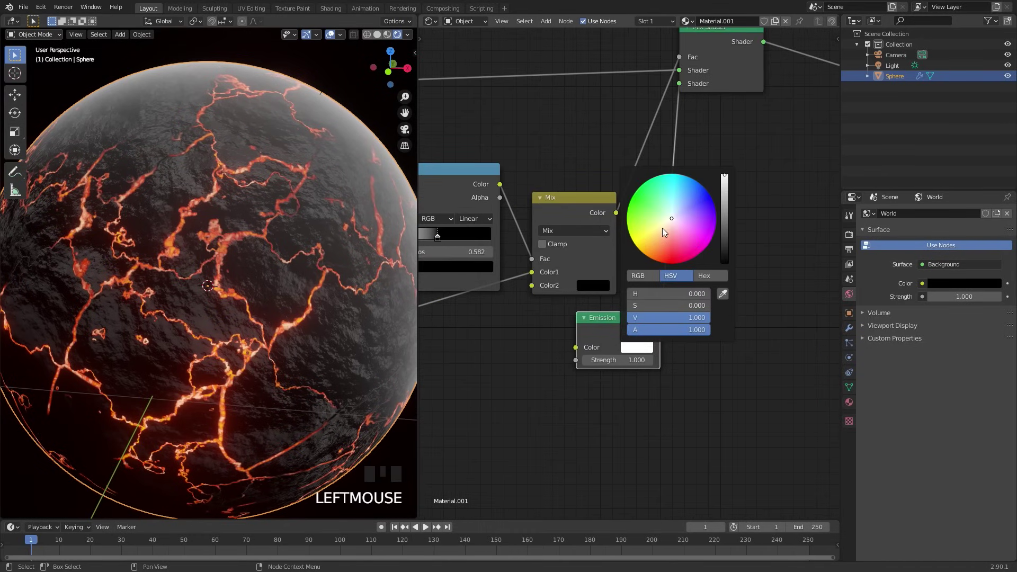
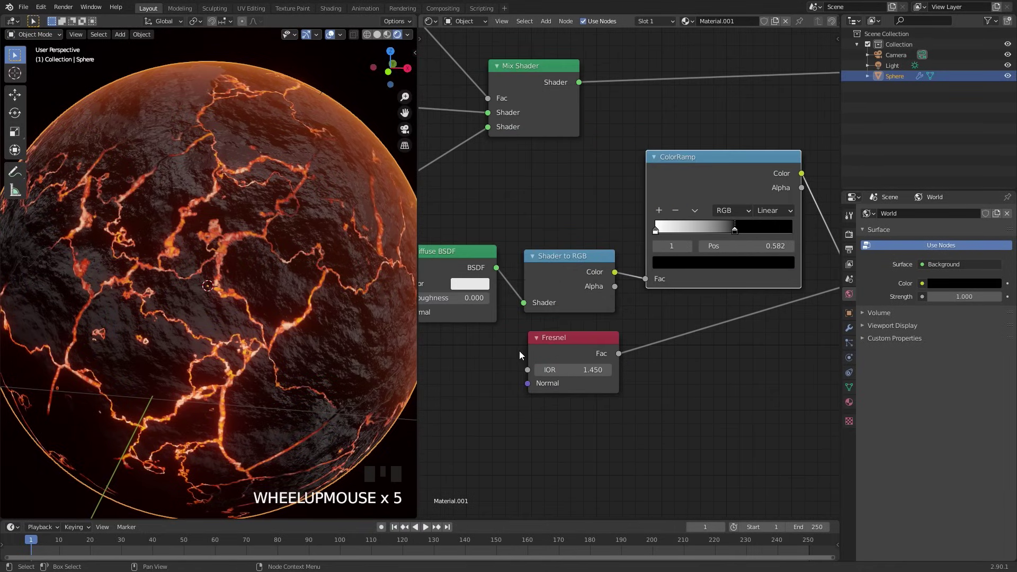
Group the selected Fresnel rim-glow nodes into a frame labelled Atmosphere
left_click_drag(540, 373, 230, 162)
scroll("down", 3)
scroll("up", 3)
scroll("down", 3)
key("z")
left_click_drag(290, 238, 274, 244)
scroll("up", 3)
left_click(566, 379)
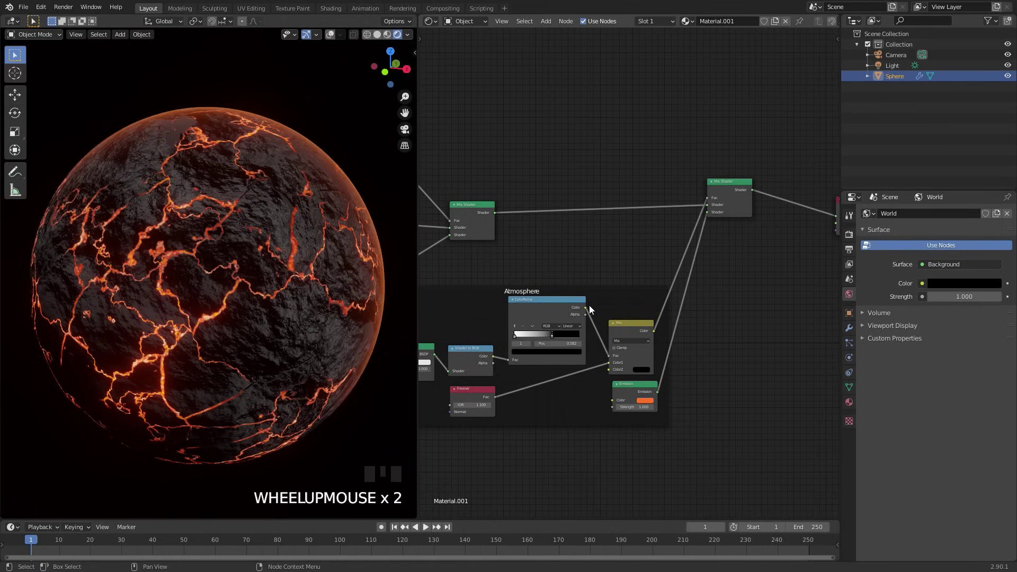
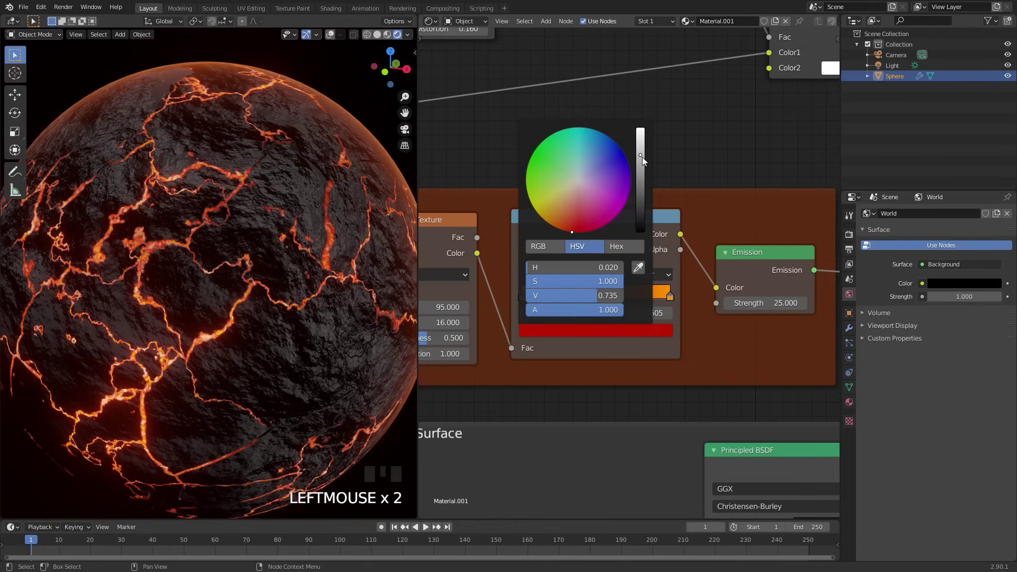
Shift the crack ColorRamp stop colour to a pale orange for brighter cracks
scroll("down", 3)
scroll("up", 3)
left_click_drag(527, 297, 563, 312)
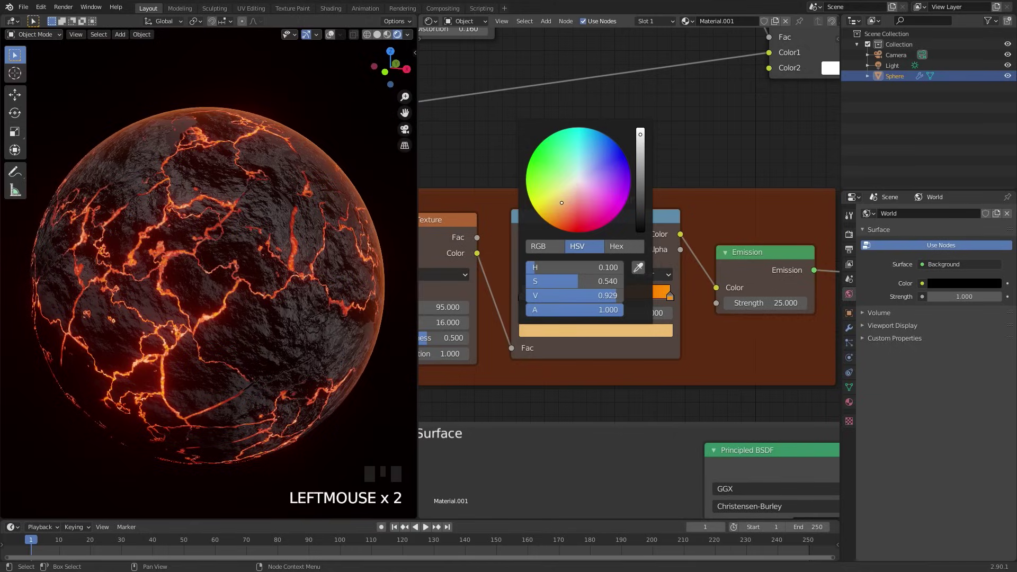
Move the cracks Emission node further from the ramp, ready to add a node between them
scroll("down", 3)
scroll("up", 3)
left_click_drag(489, 263, 586, 206)
left_click(586, 207)
key("shift+a")
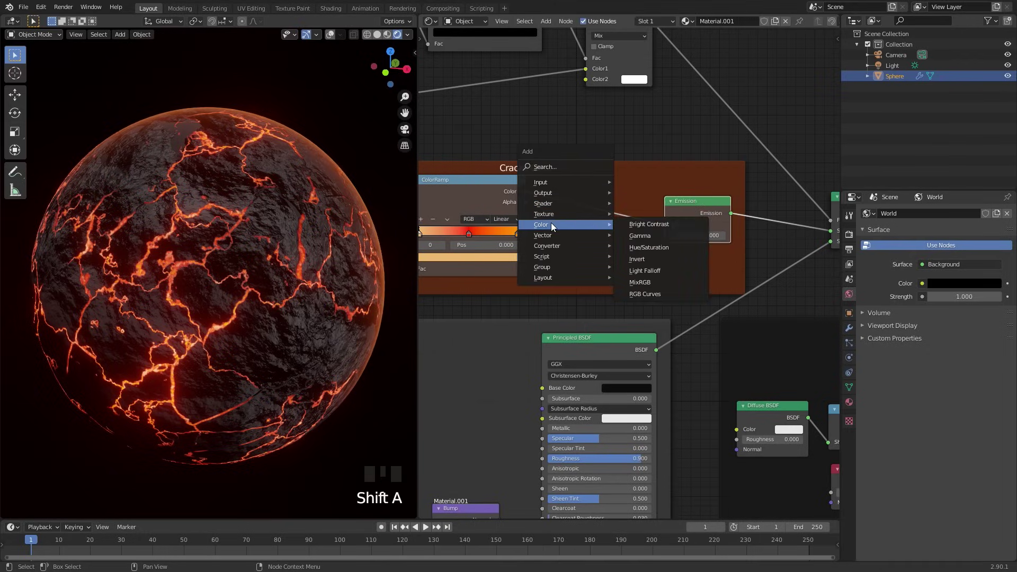
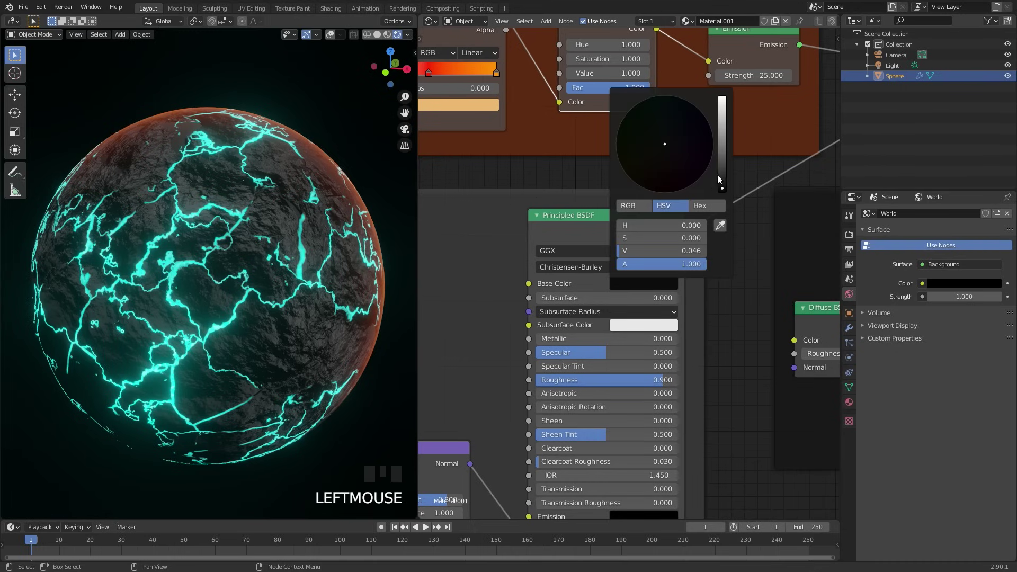
Insert a Hue/Saturation node before the cracks Emission and frame the whole node tree in view
scroll("down", 3)
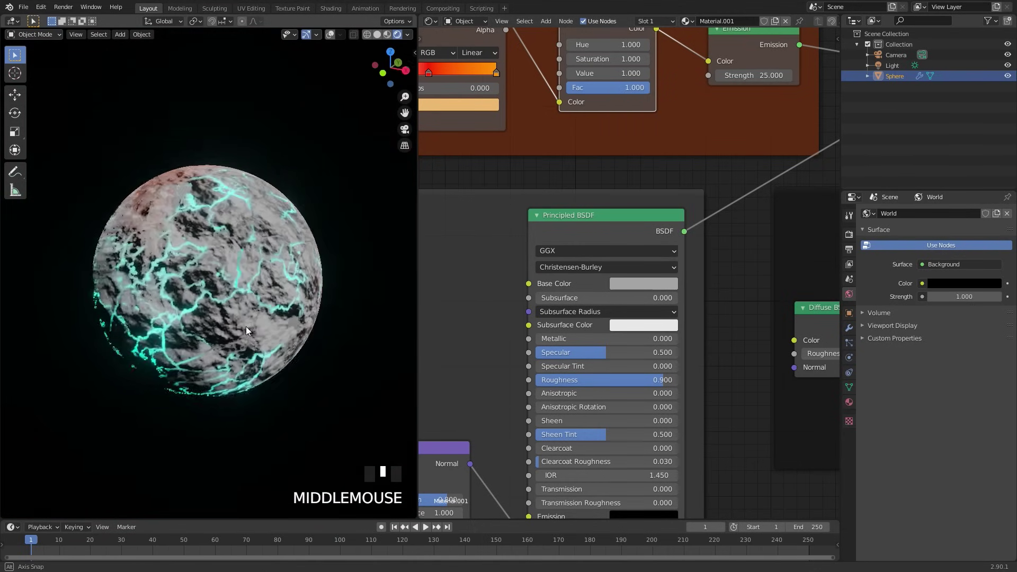
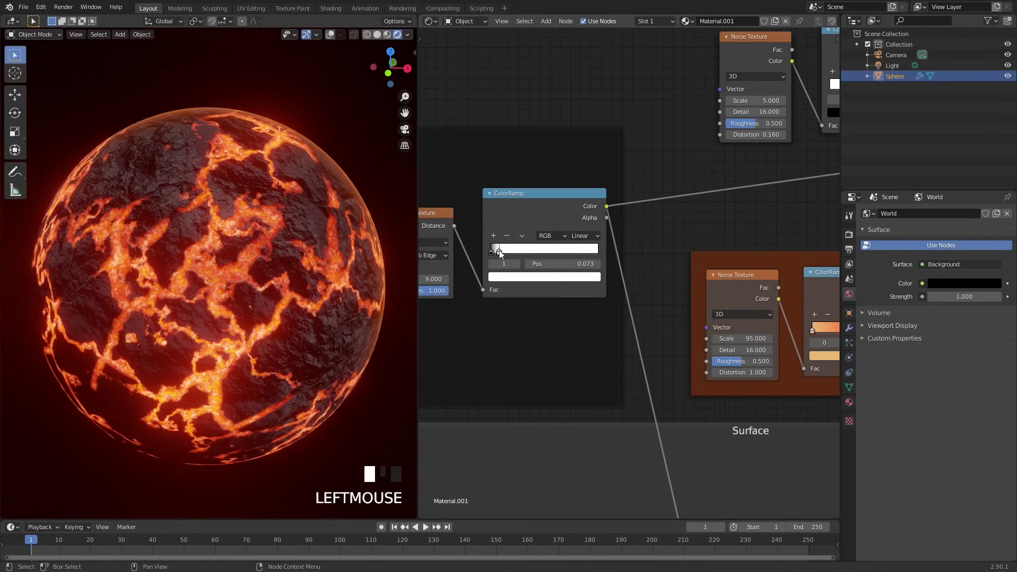
key("ctrl+space")
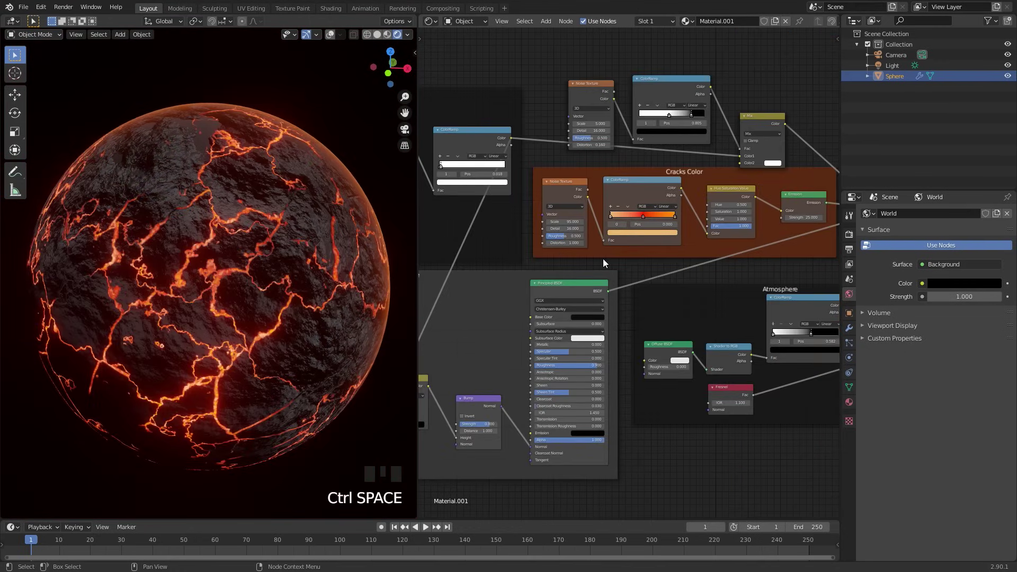